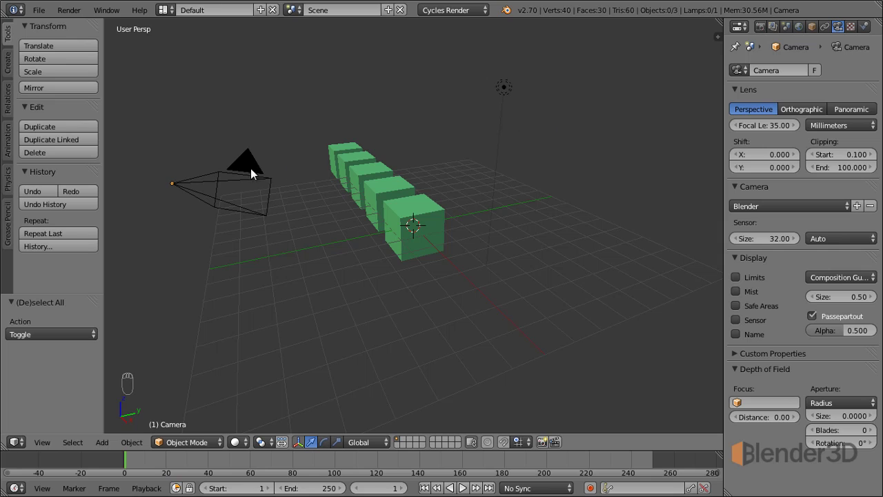
Step: Select the camera, glance at the Render properties, and return to its camera lens settings
left_click_drag(254, 167, 265, 155)
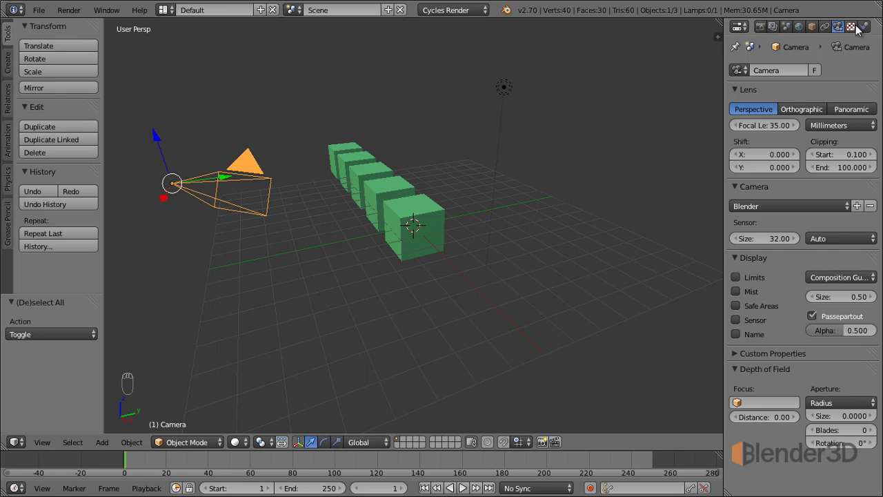
left_click(760, 32)
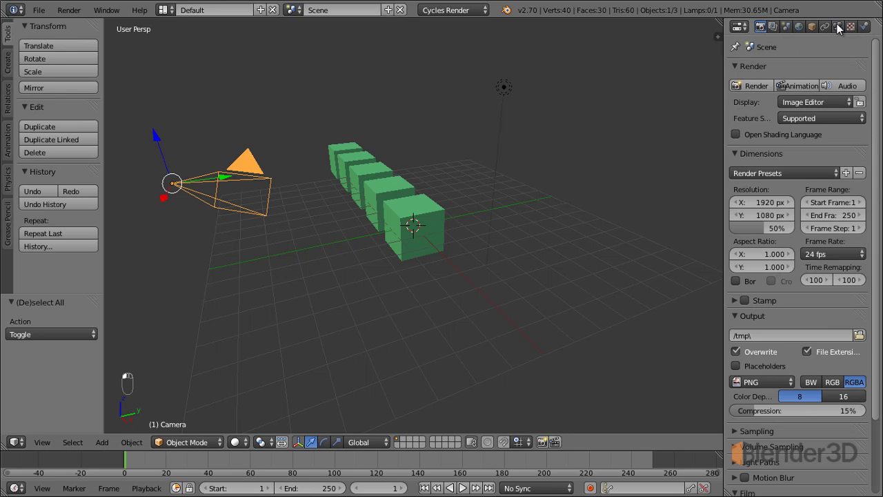
left_click_drag(408, 205, 843, 33)
left_click(844, 32)
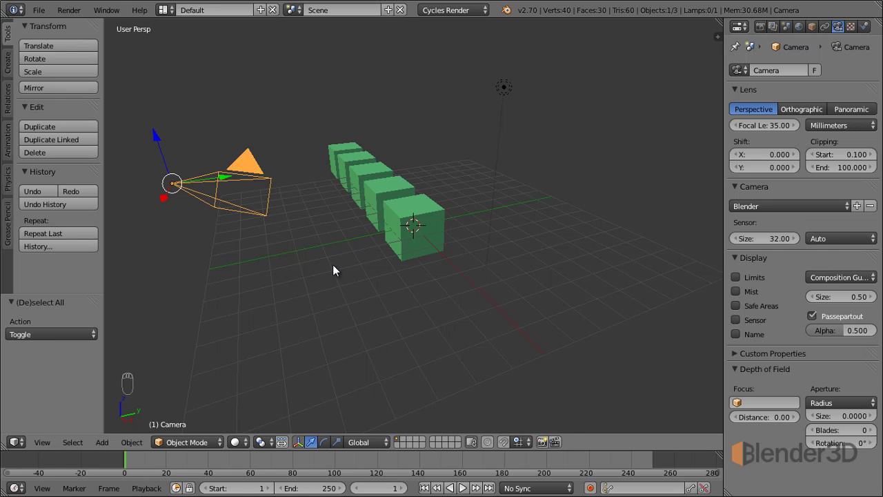
Step: Look through the active camera (Numpad 0) to frame the row of green cubes
key("KP_0")
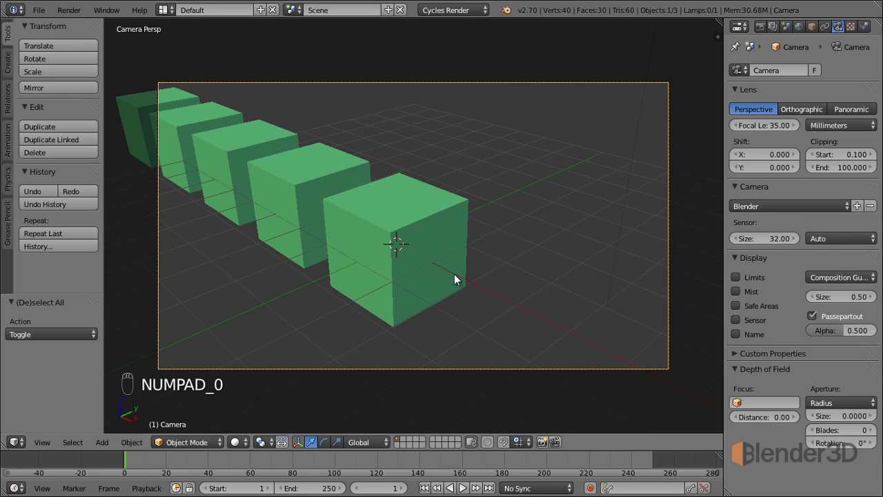
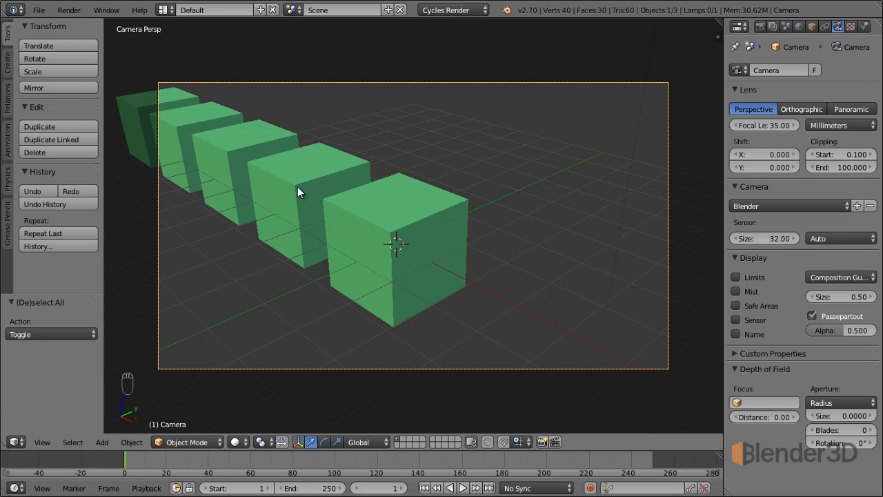
key("shift+a")
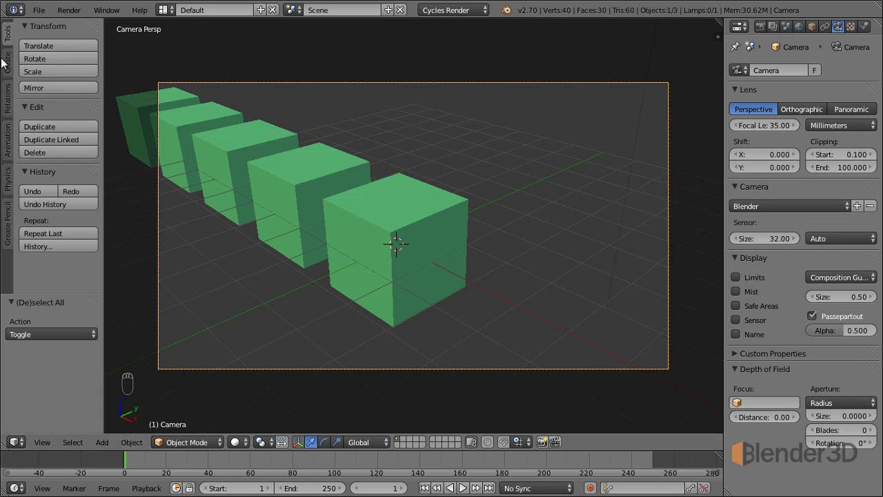
Step: Browse the list of addable object types, dismiss it, and restore the transform tools panel
left_click_drag(5, 64, 68, 287)
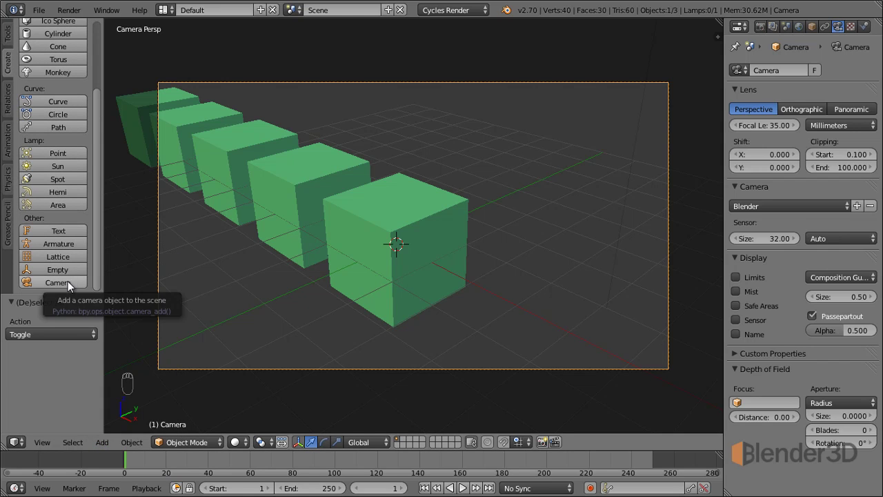
middle_click(69, 205)
left_click(9, 39)
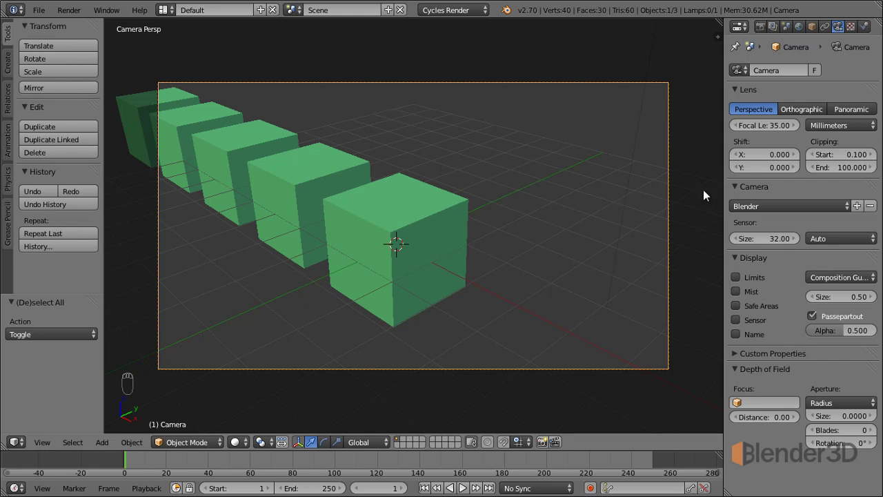
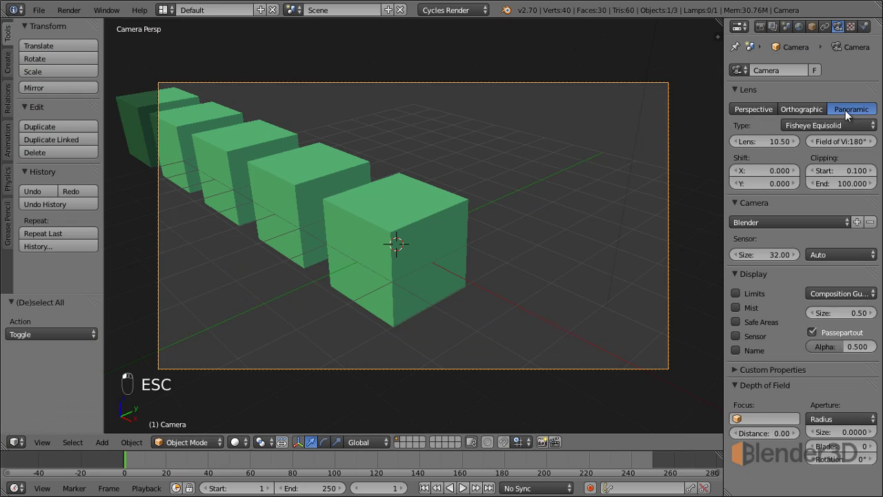
Step: Try the panoramic lens and its panorama types, then return the camera to a Perspective lens
left_click(870, 116)
left_click(829, 127)
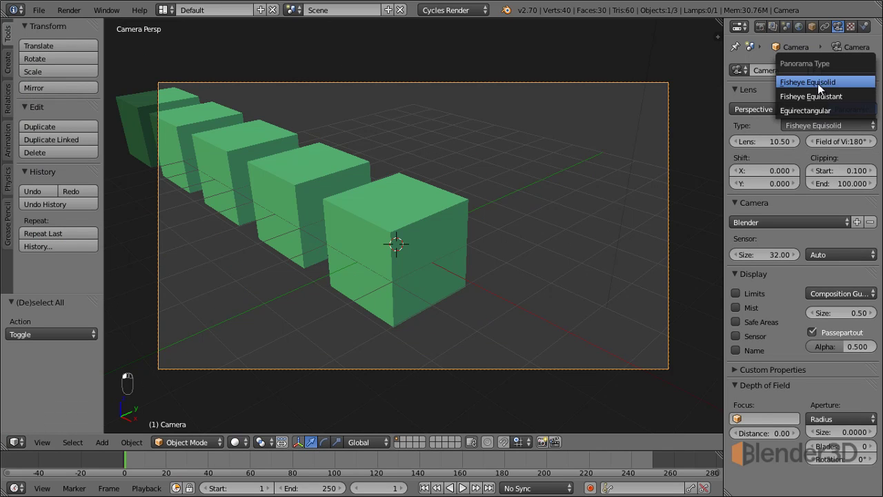
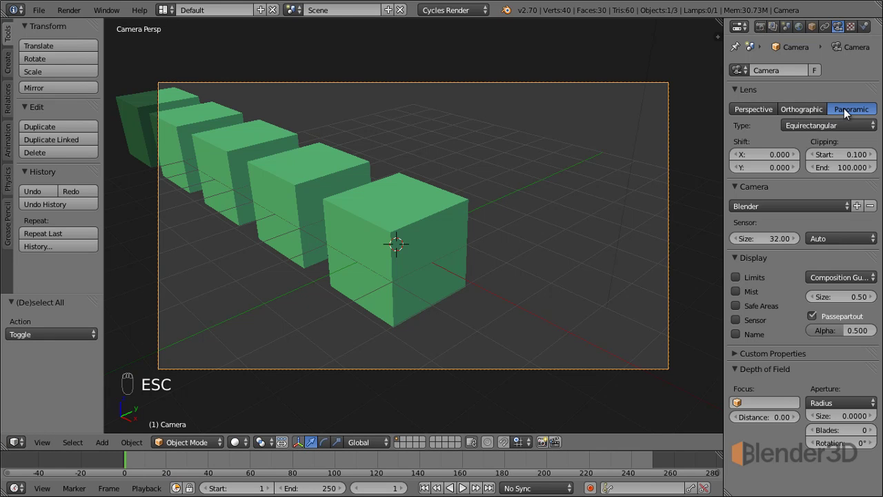
left_click(758, 112)
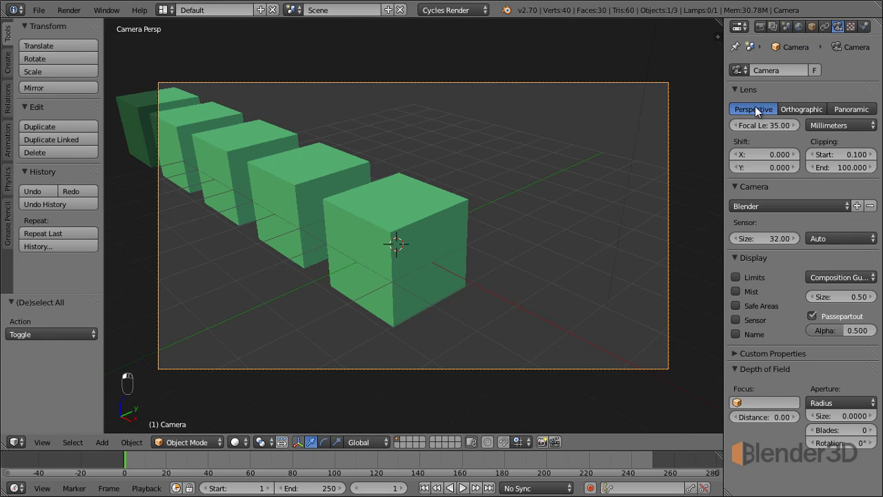
Step: Keep the lens unit in millimetres and lower the focal length from 35 to about 31 mm
left_click_drag(800, 111, 769, 117)
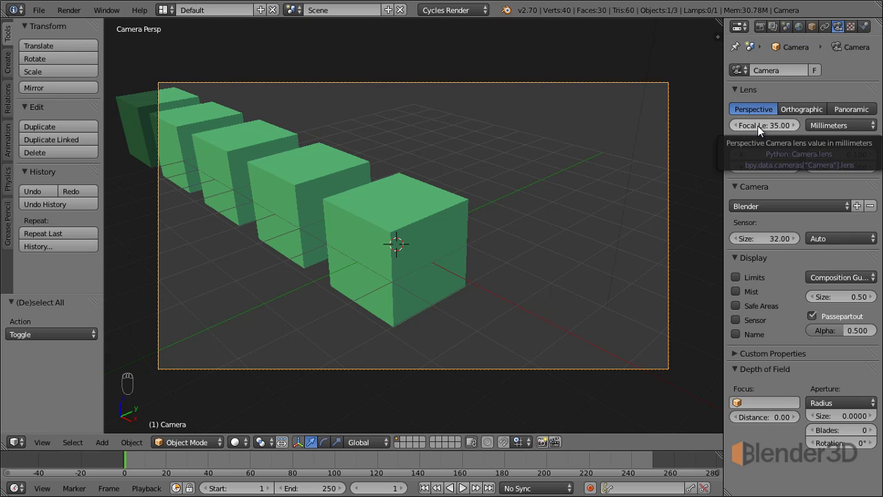
left_click(846, 132)
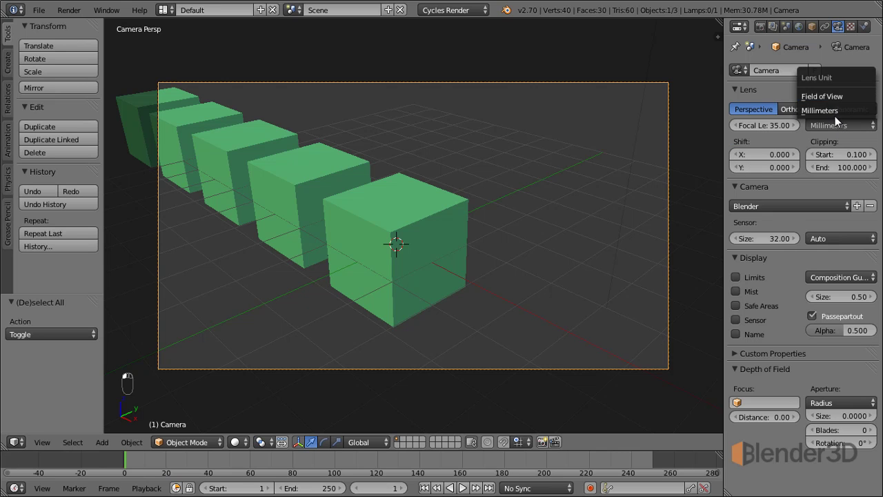
left_click(758, 130)
left_click_drag(867, 127, 603, 143)
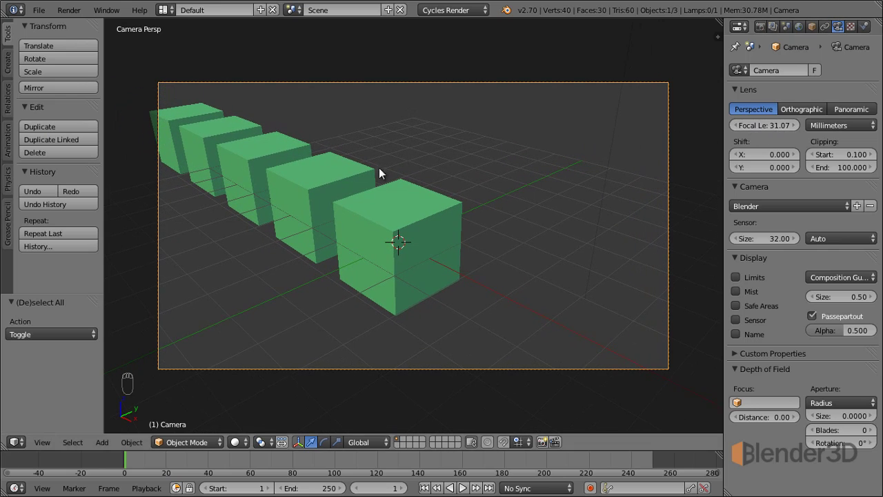
left_click(775, 131)
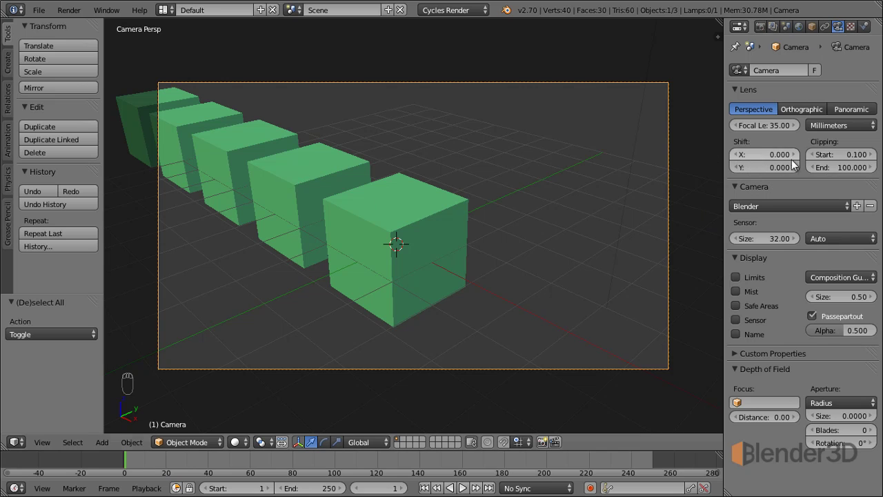
left_click_drag(780, 161, 739, 161)
left_click(738, 160)
middle_click(738, 160)
left_click(739, 160)
middle_click(739, 160)
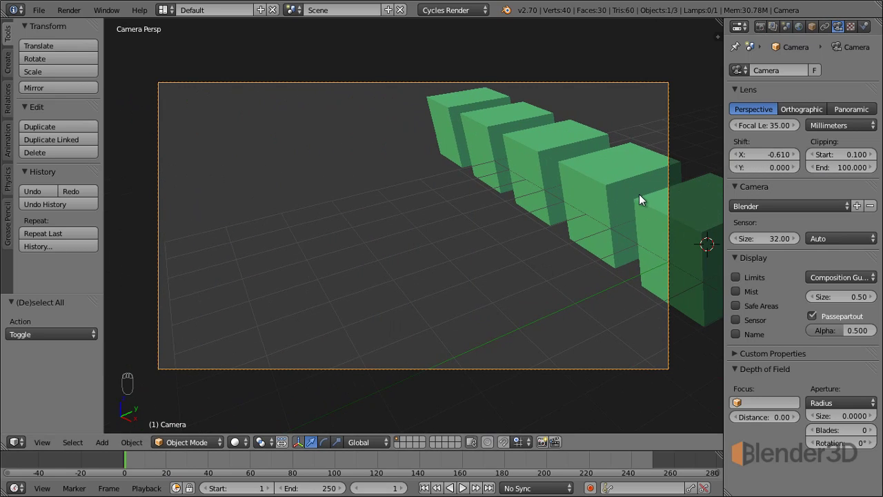
key("KP_7")
left_click(754, 161)
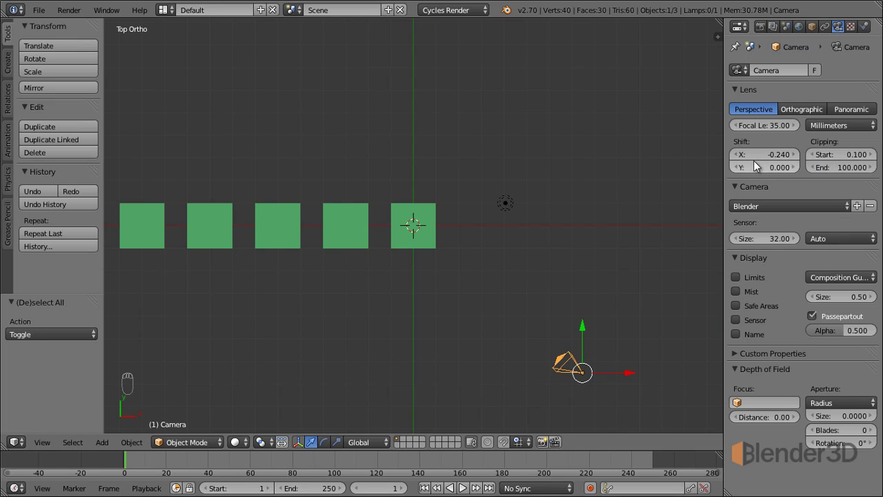
left_click(775, 159)
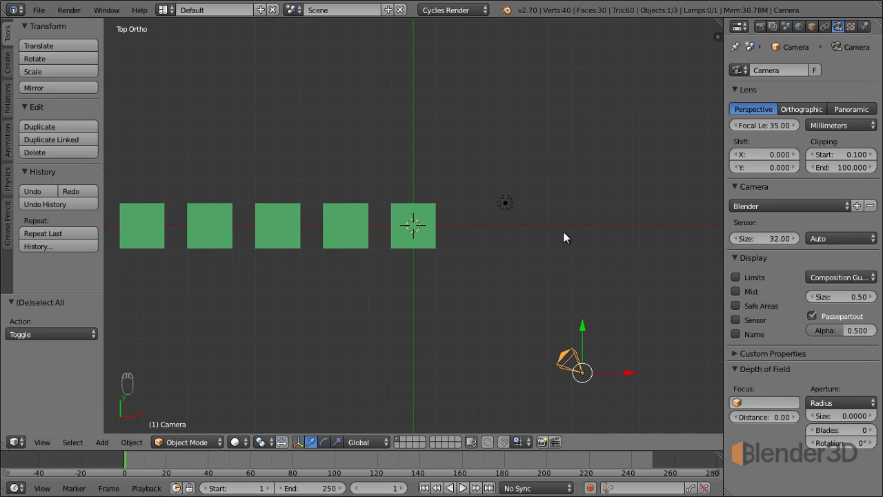
key("KP_0")
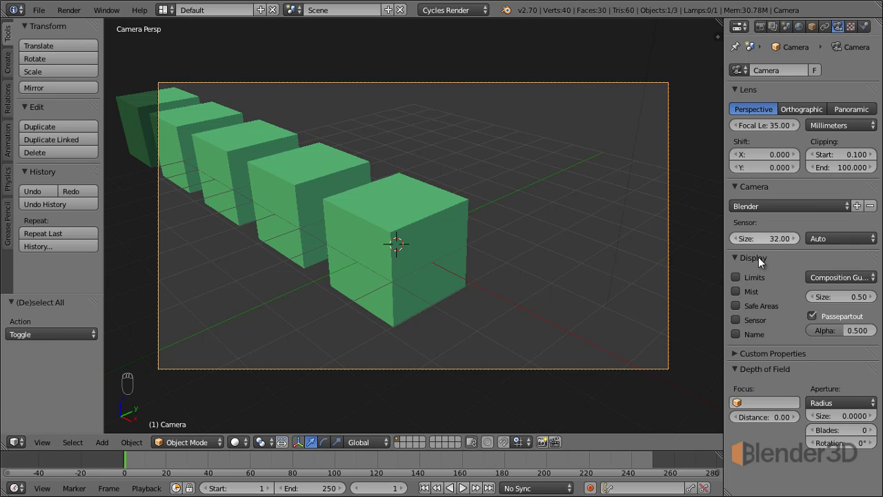
Step: Show the camera's clipping limits, view its clip line from outside, and raise the near clipping
left_click(743, 280)
key("KP_0")
left_click_drag(404, 306, 859, 161)
left_click(859, 162)
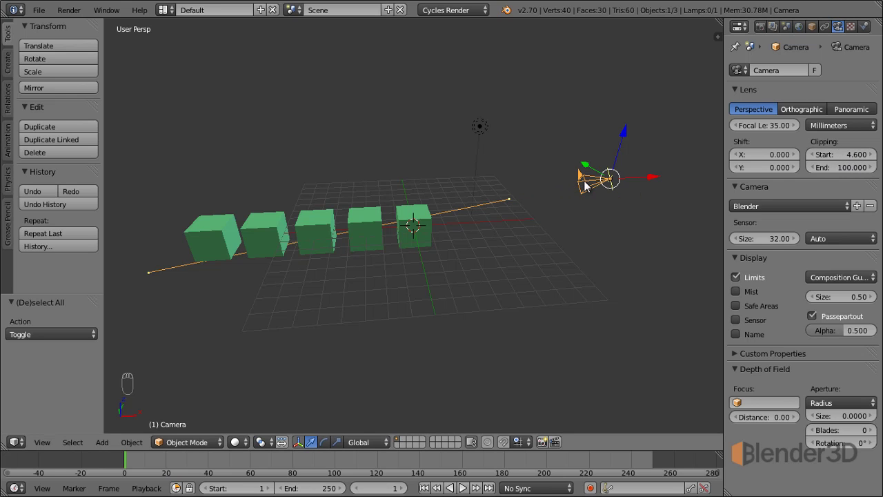
Step: Through the camera, push near clipping to 13, pull far clipping to 14.8, then set Start to 0.001
key("KP_0")
left_click(852, 156)
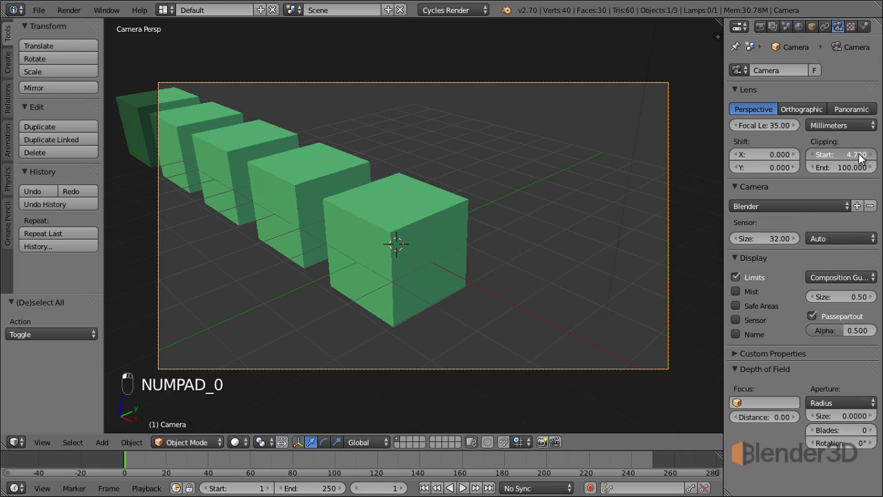
left_click(830, 158)
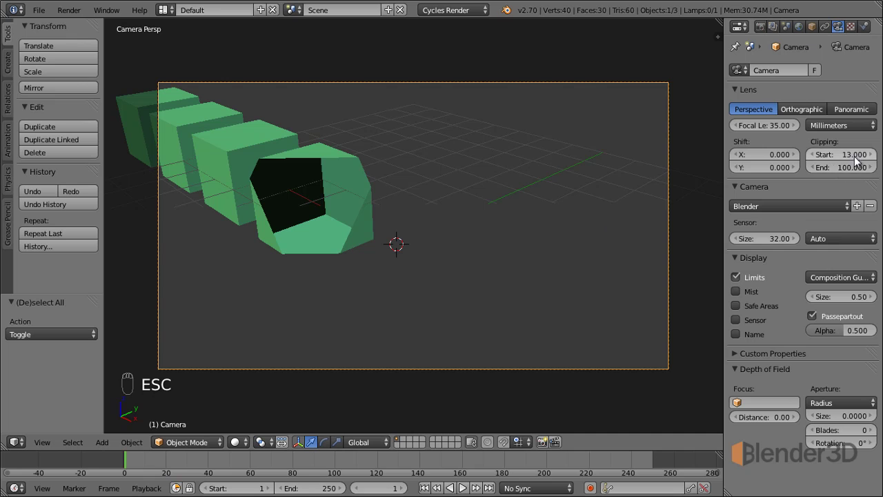
left_click_drag(856, 158, 653, 211)
left_click(848, 176)
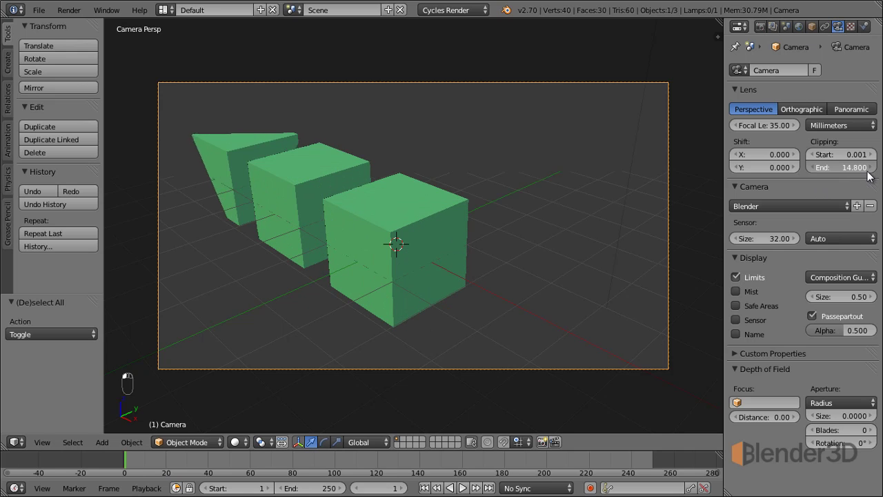
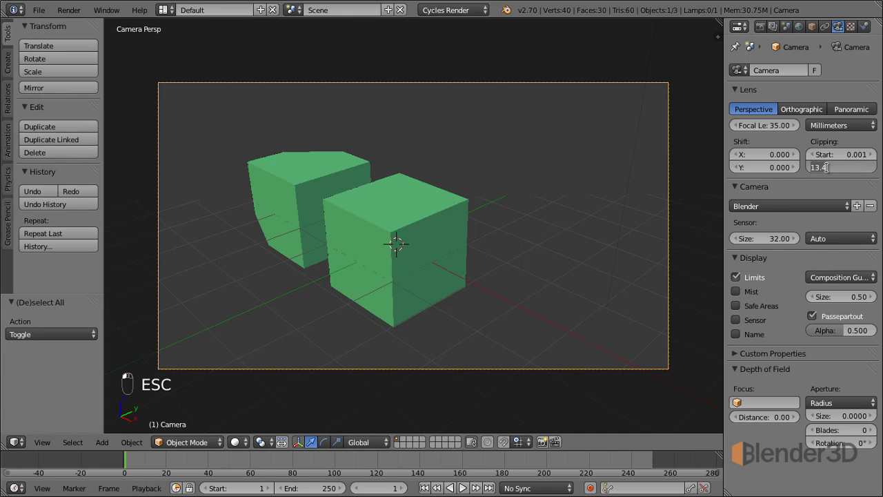
Step: Hide the clipping limits and apply the Nexus 5 camera sensor preset
key("KP_0")
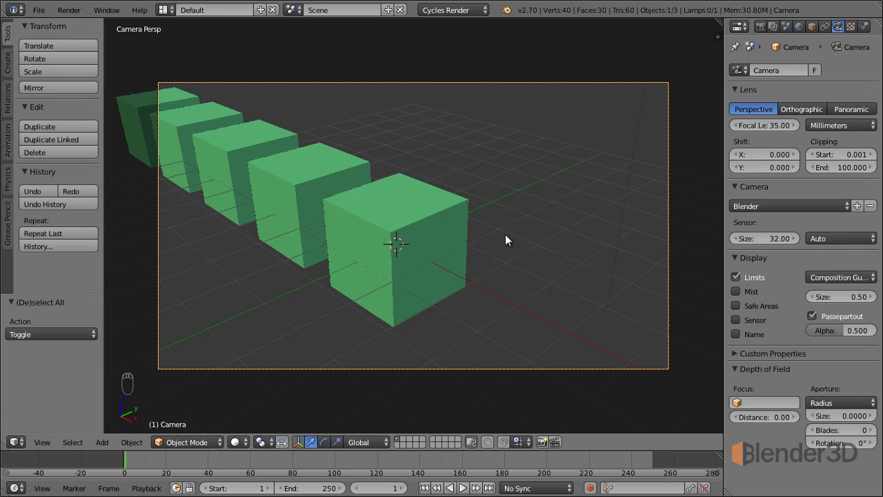
left_click(756, 282)
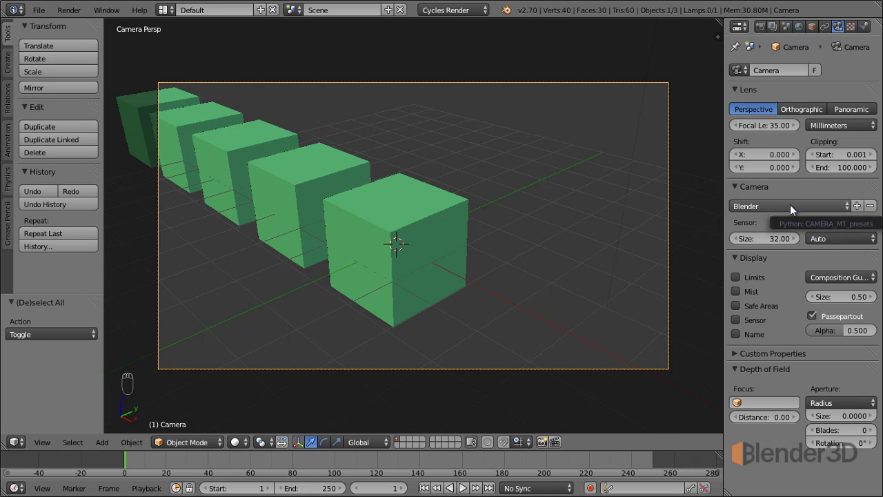
left_click(794, 209)
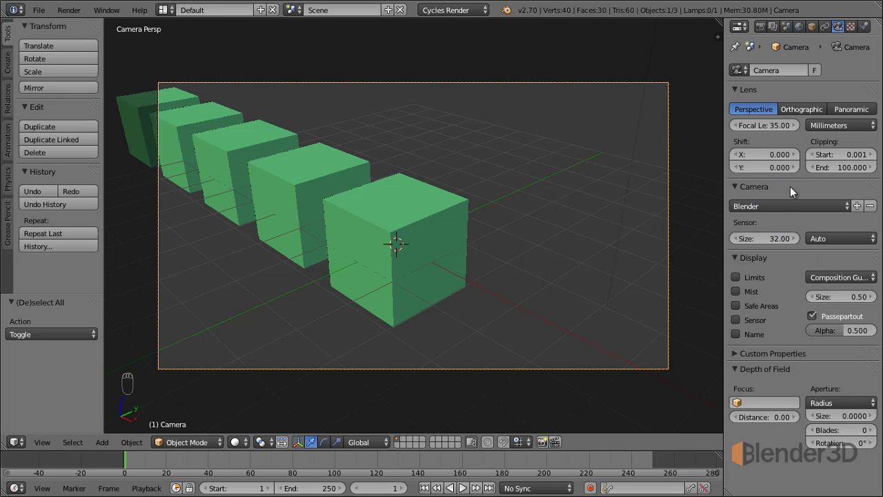
left_click(798, 213)
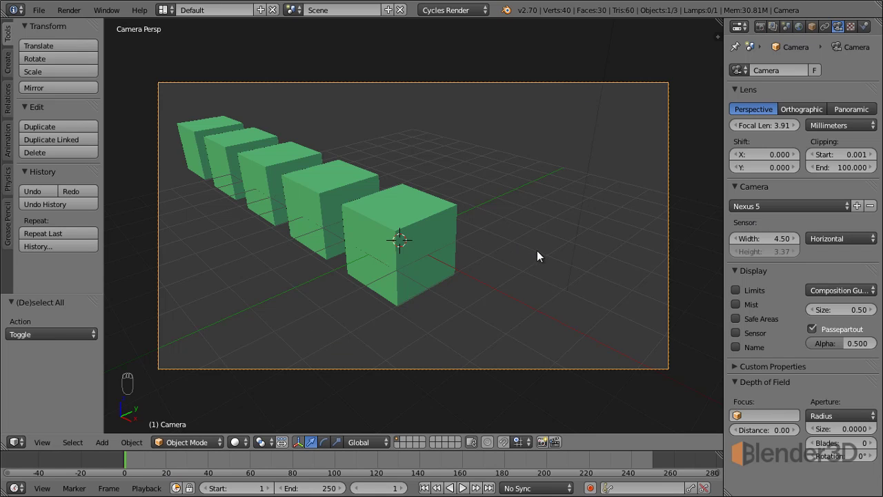
Step: Tweak sensor width, try the Canon 1100D preset, then return to the Blender default 32 mm sensor
left_click(762, 211)
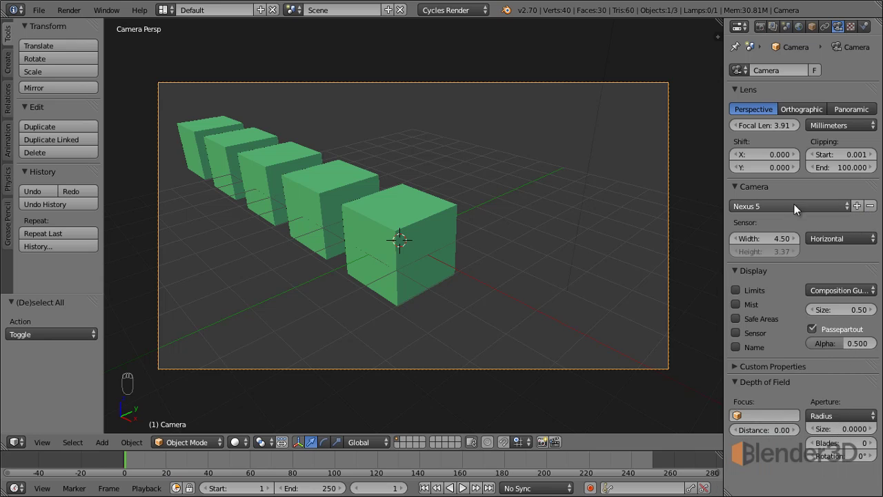
left_click(780, 242)
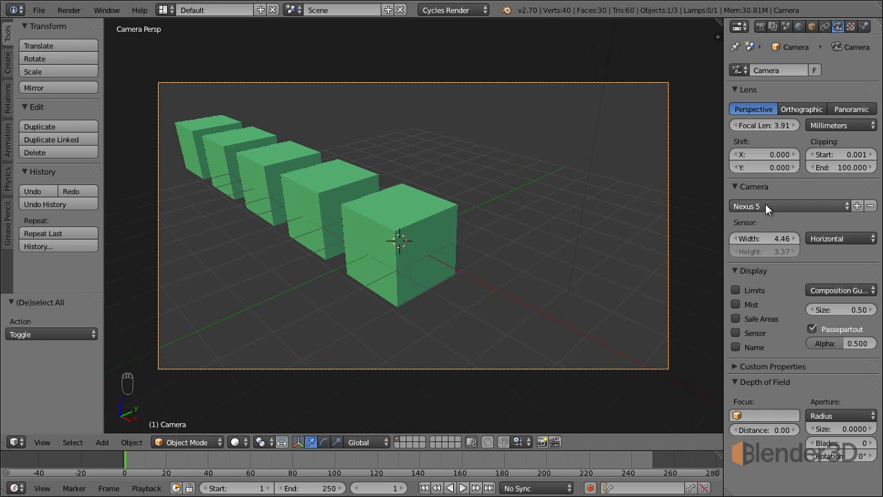
left_click(789, 210)
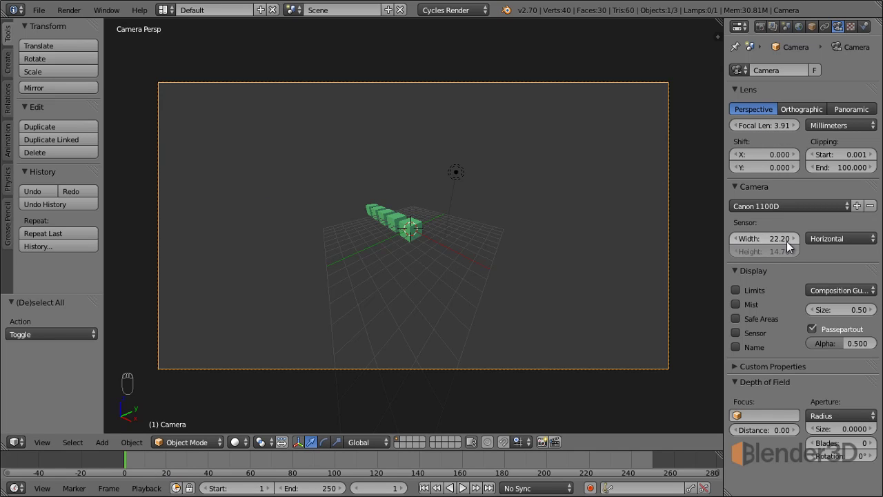
left_click(790, 209)
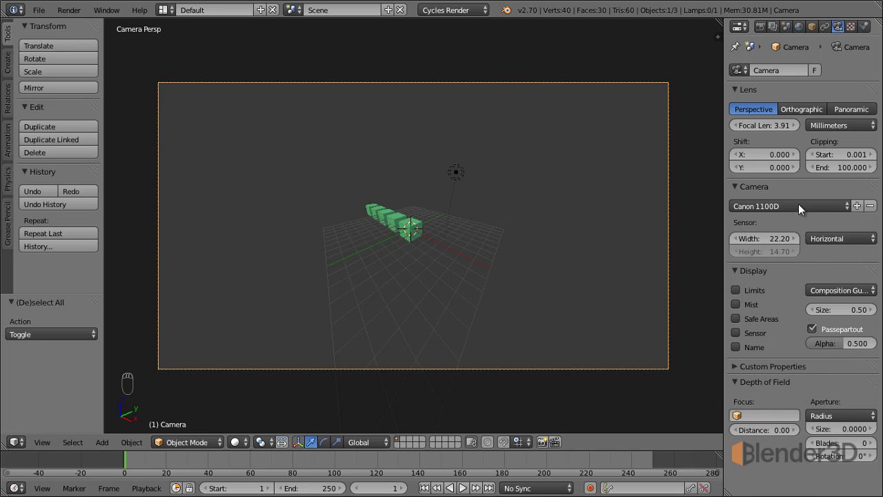
left_click(796, 214)
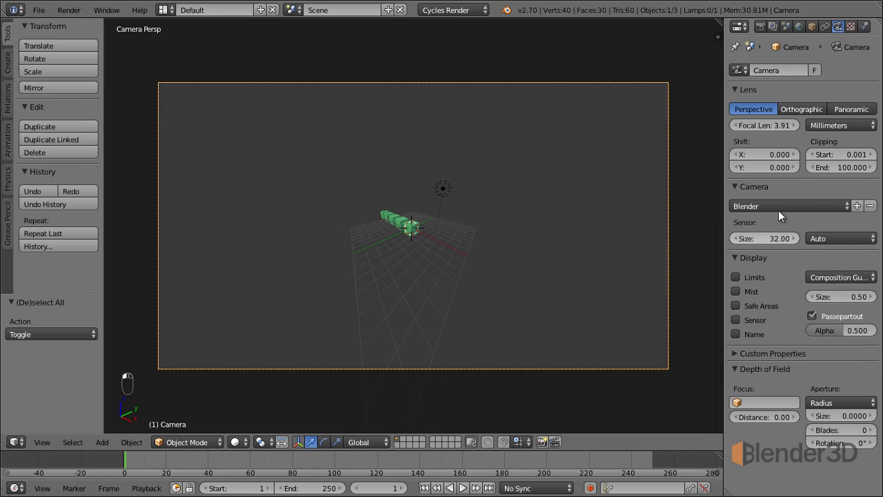
Step: Show the clipping limits and focus point, then view the camera and cubes from a free perspective
left_click(772, 129)
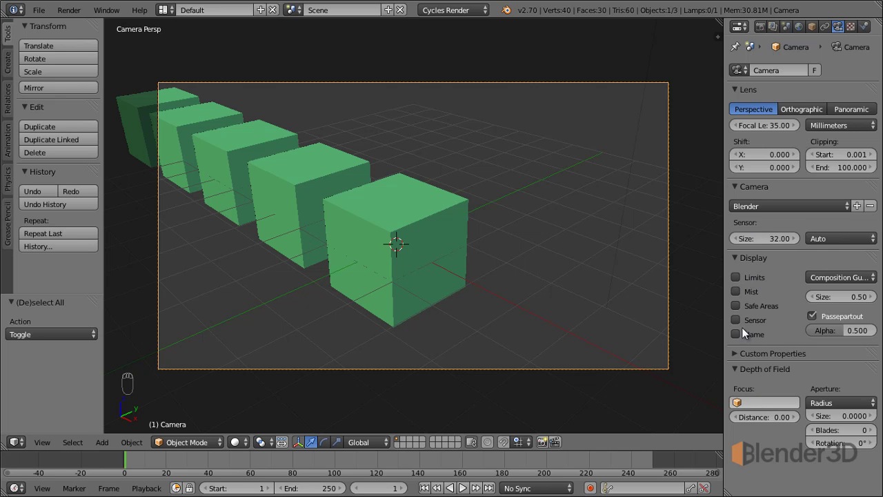
left_click(757, 282)
key("KP_0")
left_click_drag(760, 281, 783, 382)
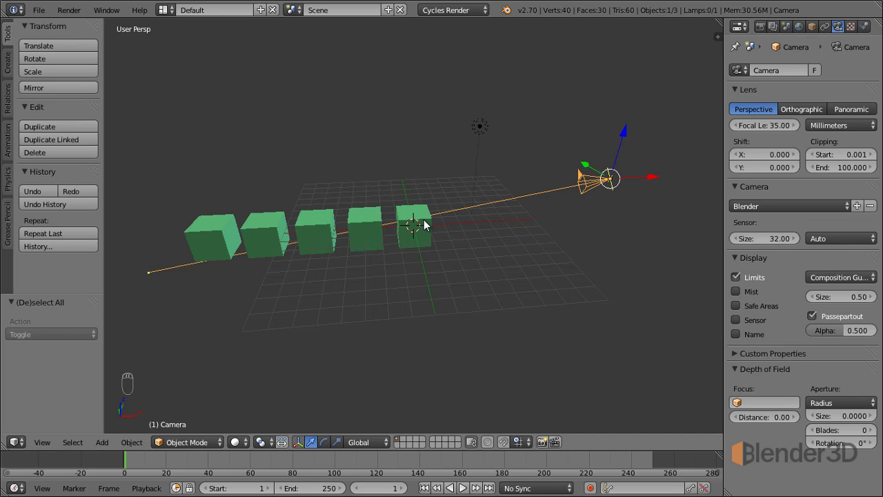
left_click_drag(437, 230, 419, 226)
left_click_drag(593, 184, 767, 290)
Step: Make the cube the camera's focus object with an F/stop aperture, and look through the camera again
left_click(761, 408)
left_click(850, 407)
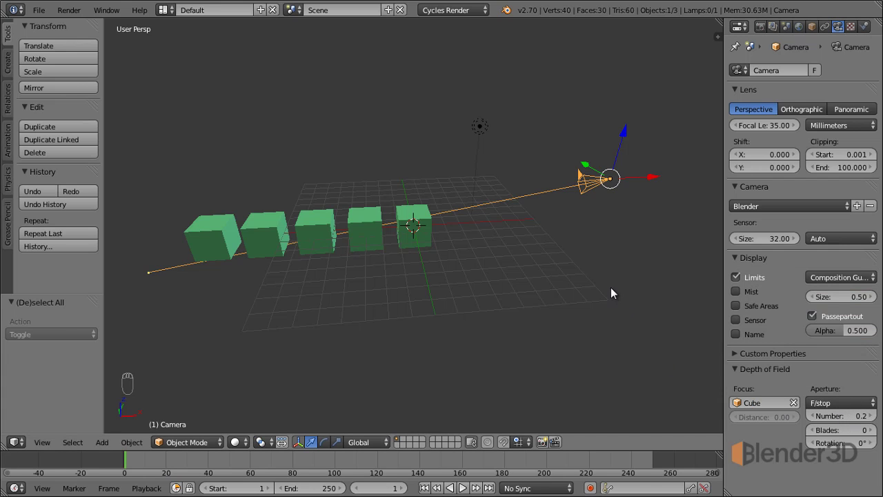
key("KP_0")
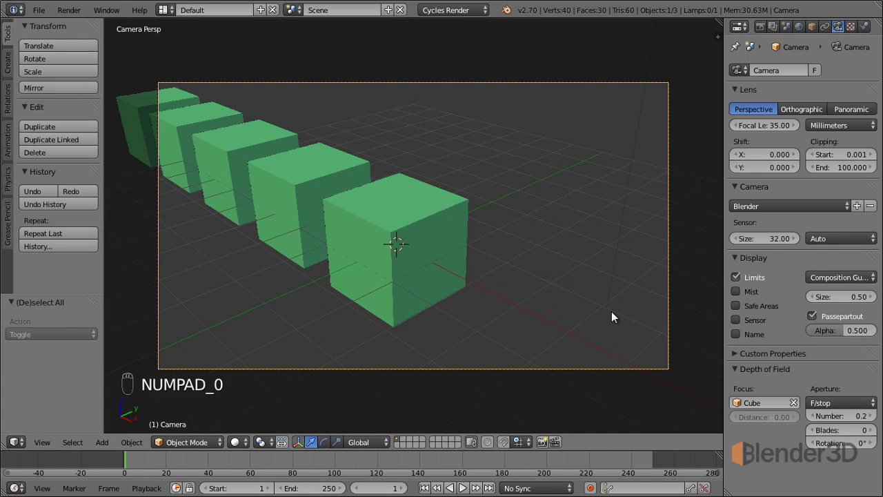
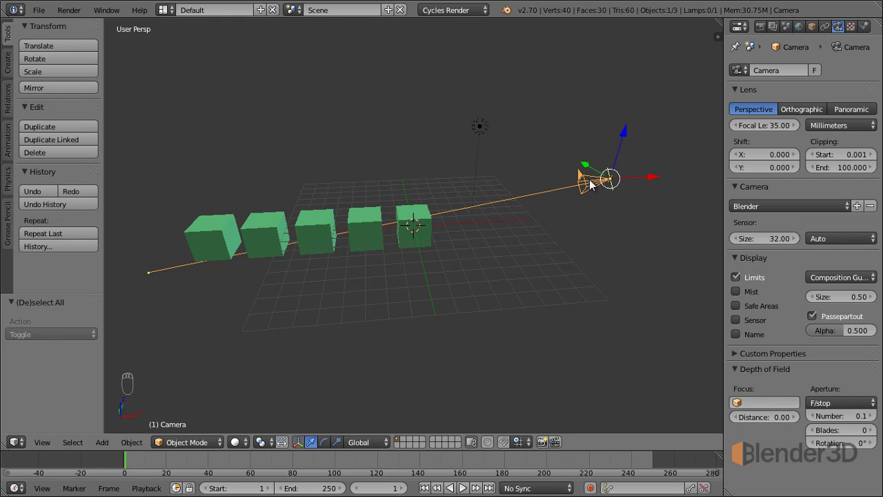
Step: Push the focus distance farther along the camera line and raise the f-stop number to 0.2
left_click_drag(613, 178, 760, 421)
left_click(760, 421)
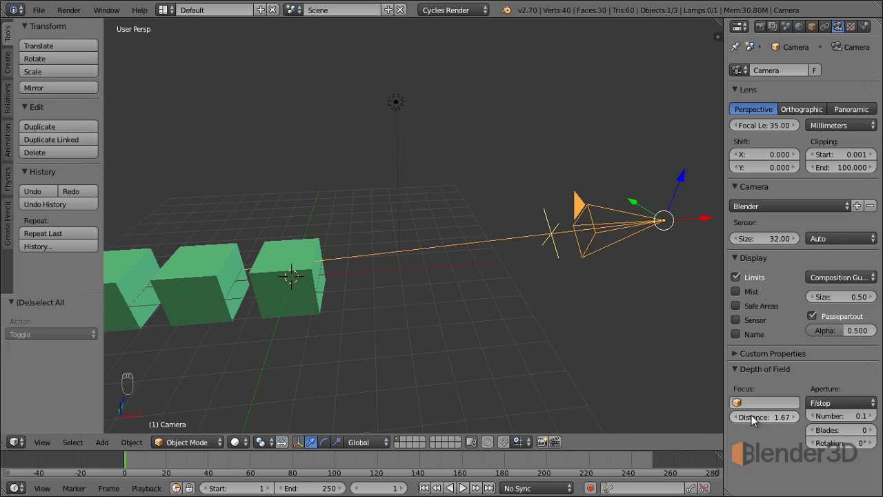
left_click(760, 421)
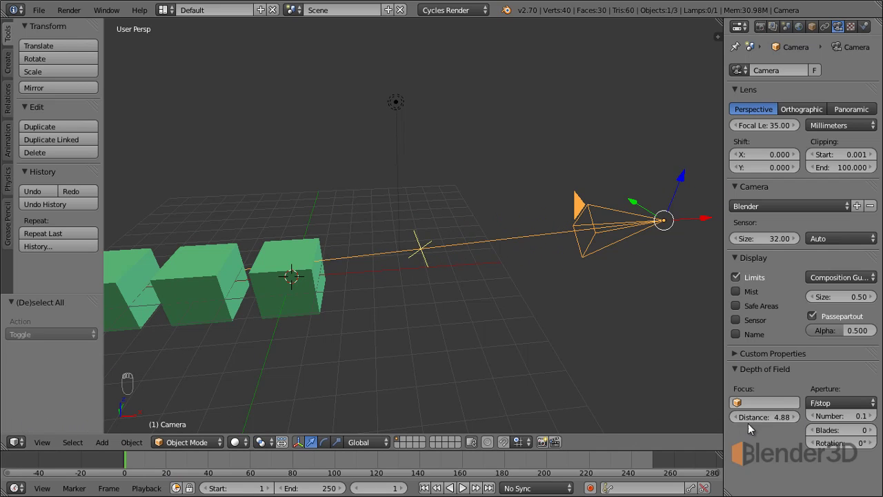
left_click_drag(751, 422, 33, 431)
left_click(32, 431)
left_click(876, 415)
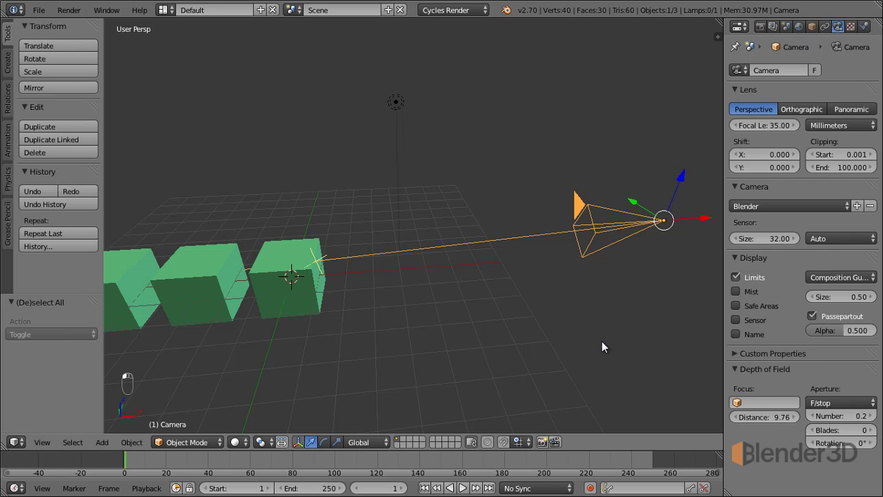
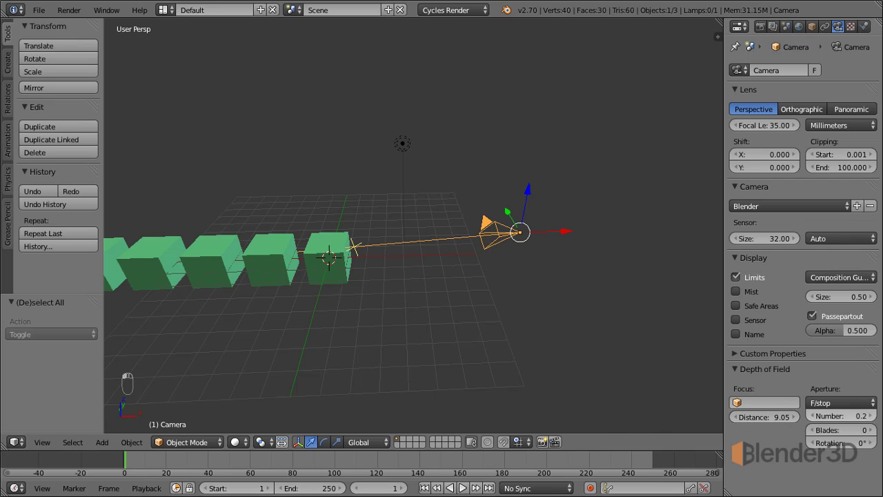
Step: Bring the focus distance to a nearer point, then reset it to 0
left_click(780, 425)
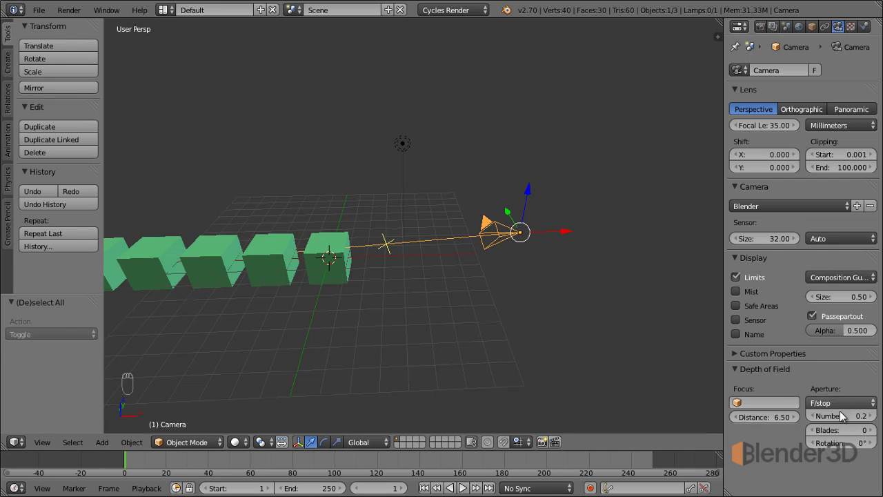
left_click(845, 410)
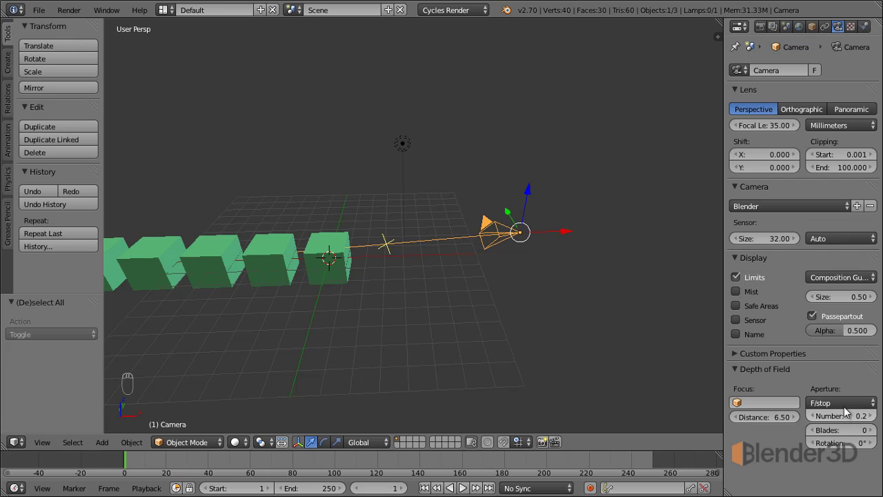
left_click(846, 409)
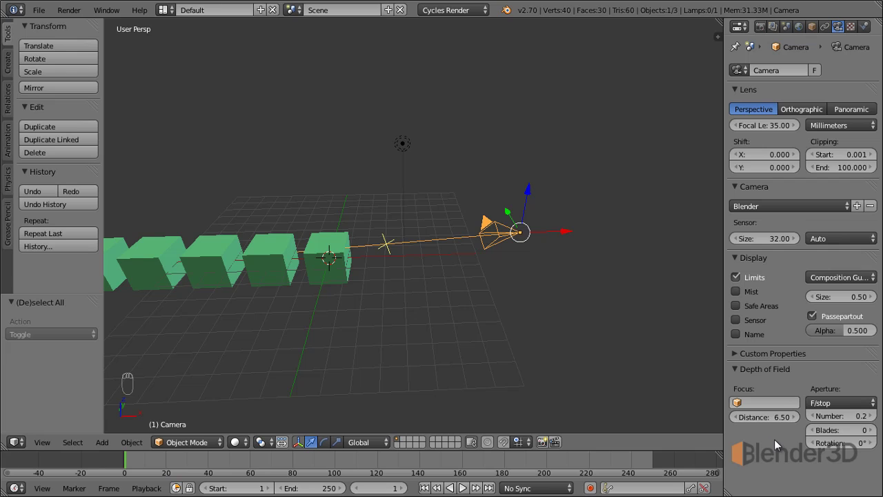
left_click(765, 419)
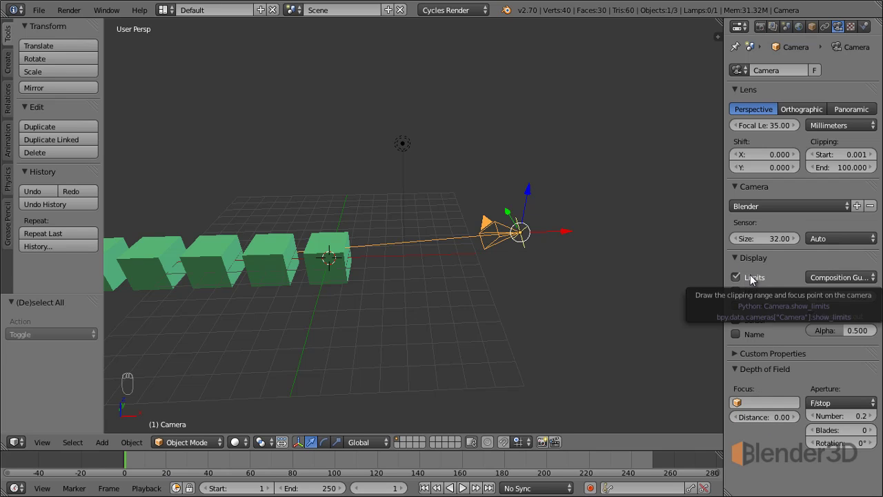
Step: Back in camera view, hide the clipping limits and show the safe-area guides over the cubes
left_click_drag(754, 280, 358, 296)
left_click_drag(358, 296, 739, 295)
left_click_drag(739, 294, 594, 284)
left_click_drag(553, 284, 744, 310)
key("KP_0")
left_click(744, 310)
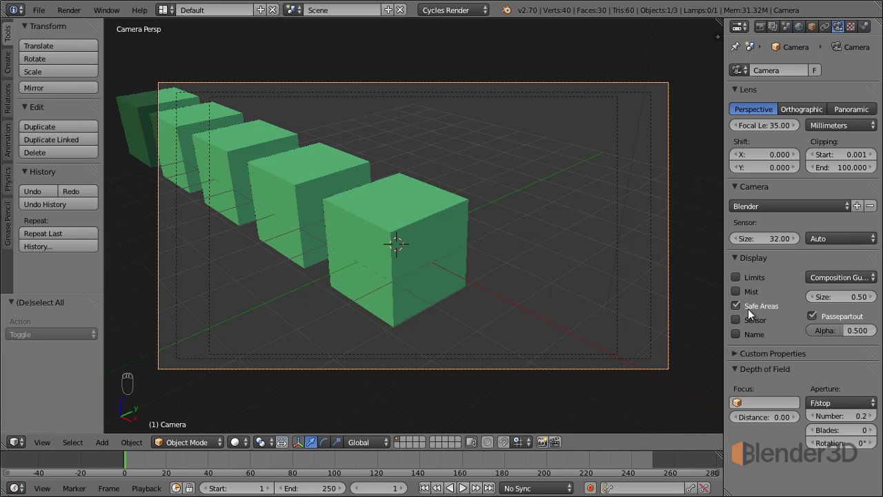
left_click(754, 312)
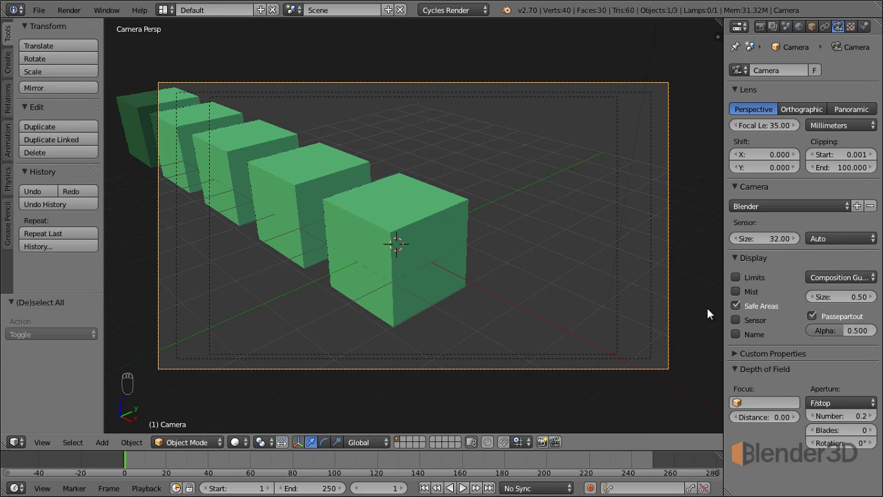
Step: Hide safe areas, show the sensor outline, and set Sensor Fit to Horizontal at 26.44 by 18.00
left_click(756, 309)
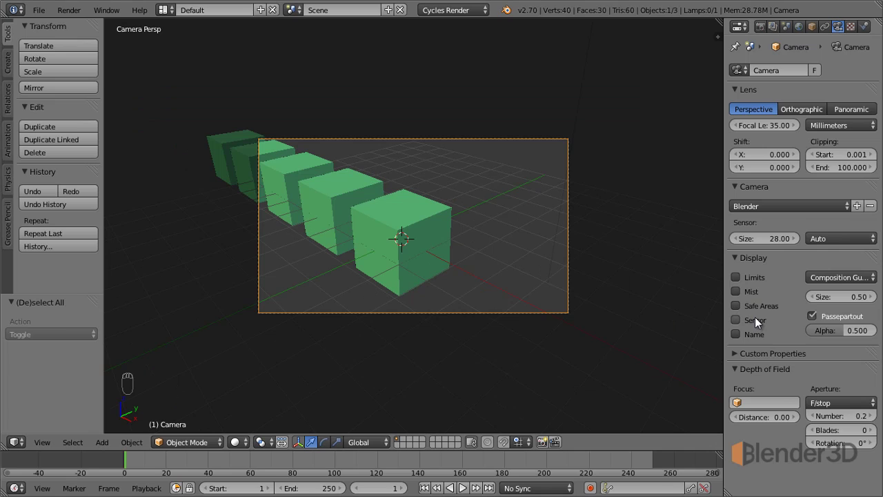
left_click(760, 319)
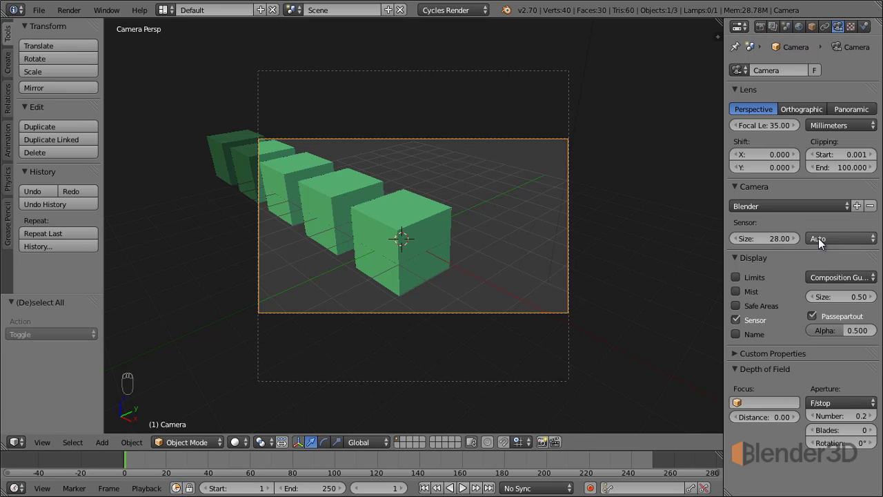
left_click_drag(847, 245, 110, 233)
middle_click(48, 236)
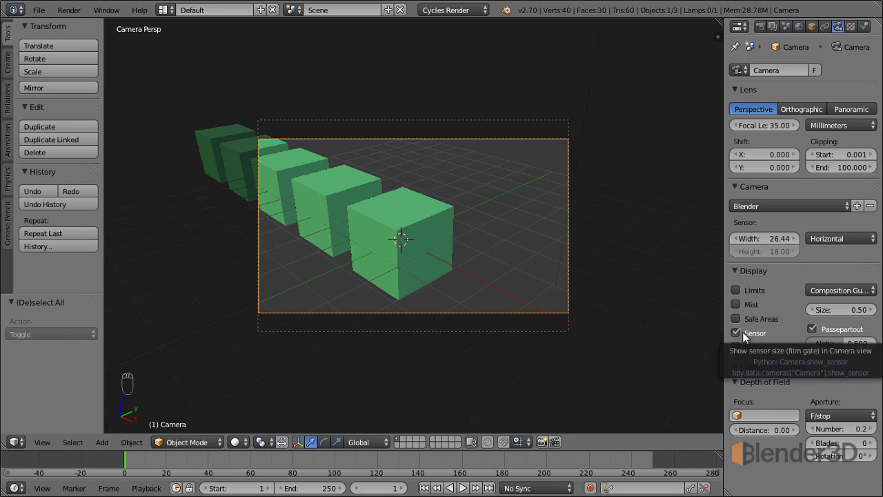
Step: Toggle the camera name overlay 'Camera' and switch the sensor and name displays off again
left_click_drag(753, 340, 287, 327)
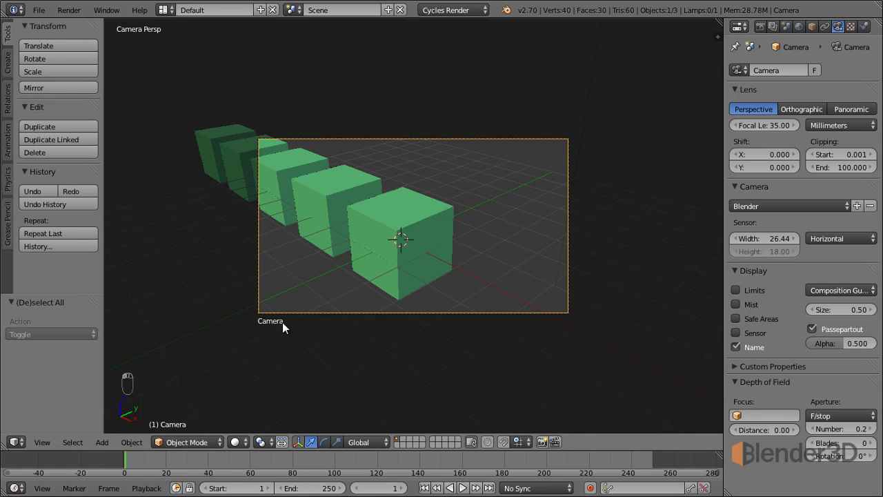
middle_click(484, 267)
type("Camera")
left_click(762, 352)
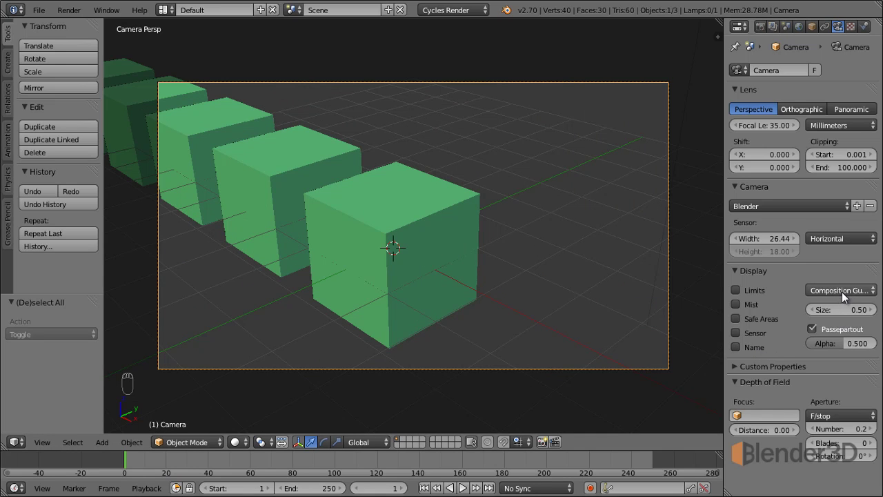
Step: Overlay the Center, Thirds and Harmonious Triangle composition guides on the camera frame
left_click(846, 298)
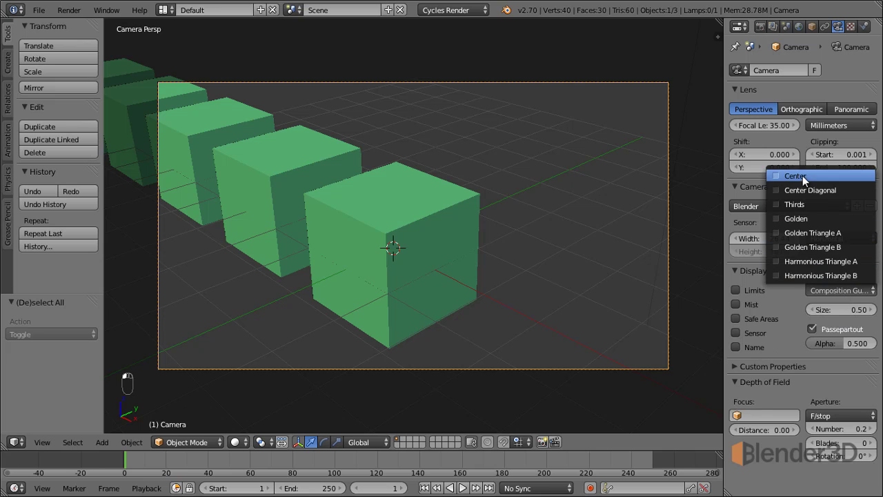
left_click(852, 296)
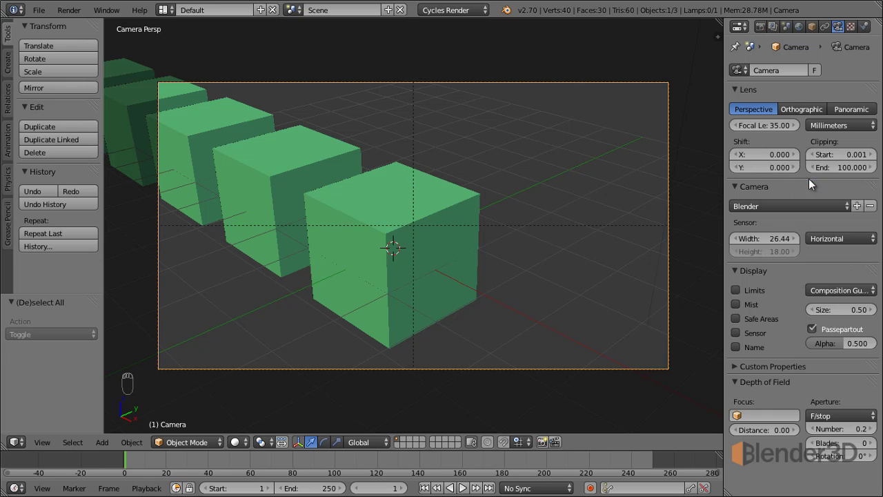
left_click_drag(410, 233, 844, 297)
left_click(844, 298)
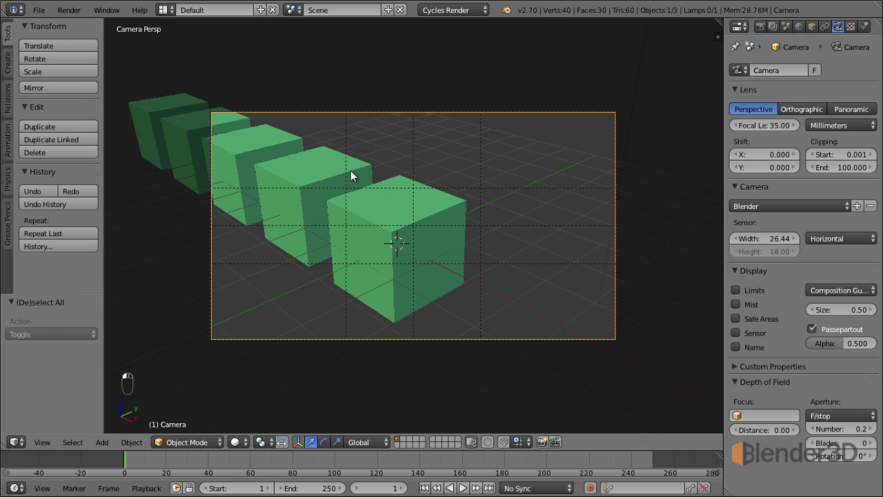
left_click(839, 299)
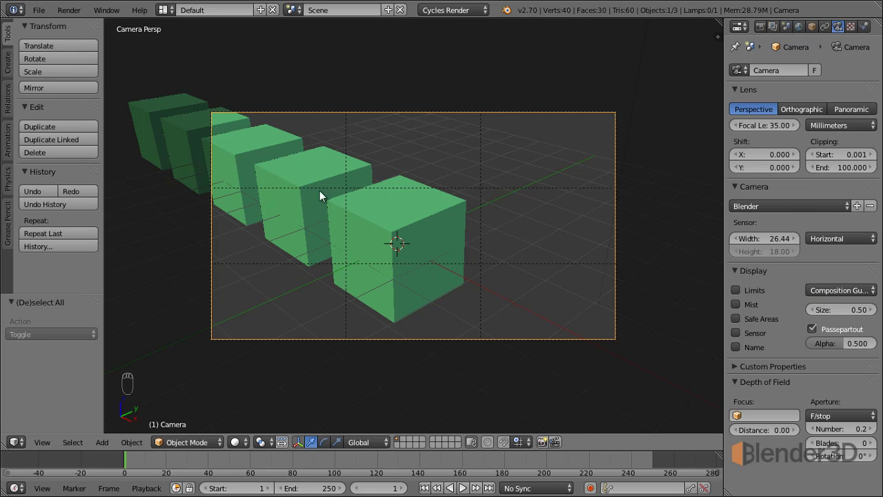
Step: Clear the composition guides again and view the scene from outside the camera
left_click_drag(814, 294, 329, 280)
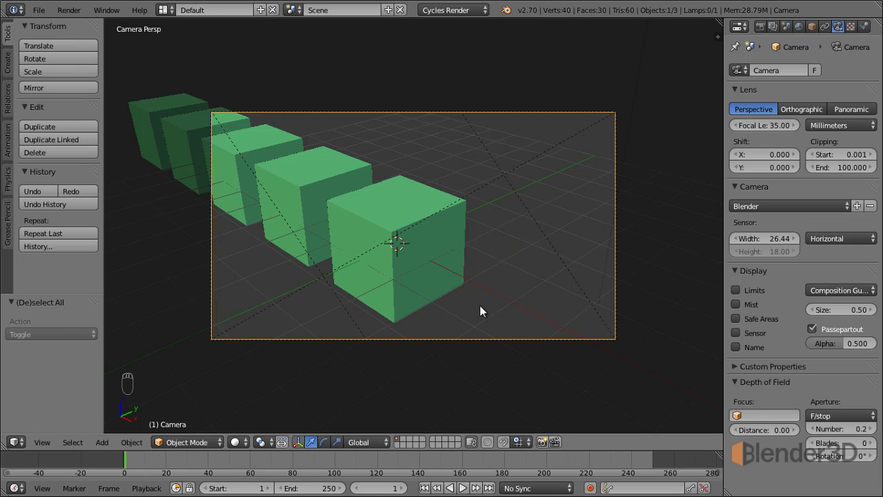
left_click(834, 298)
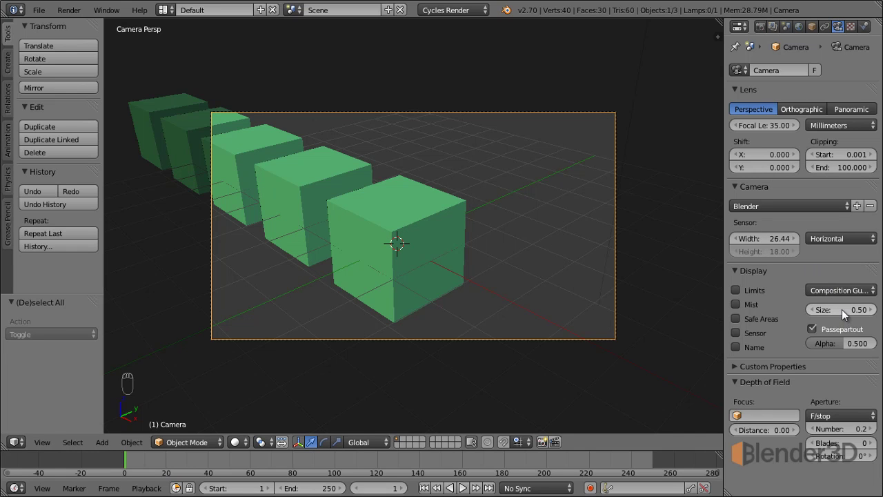
key("KP_0")
middle_click(365, 259)
left_click(377, 258)
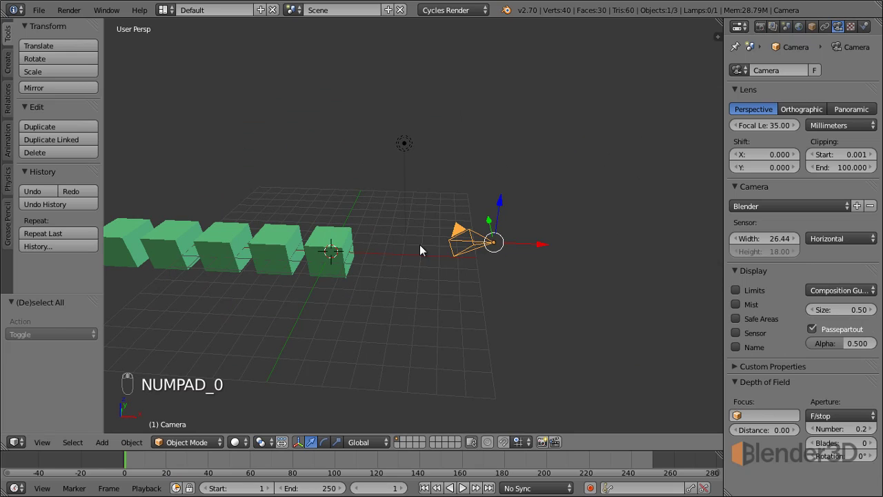
left_click_drag(423, 250, 851, 315)
left_click(851, 315)
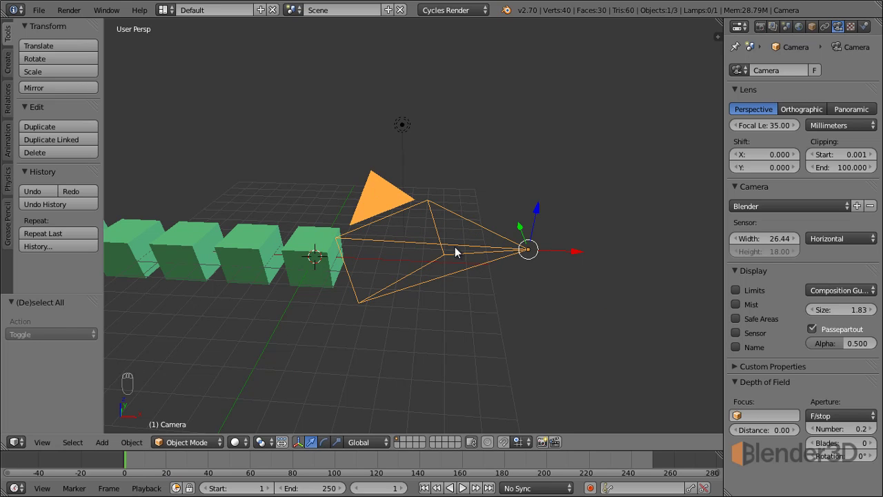
key("KP_0")
key("KP_0")
left_click(854, 317)
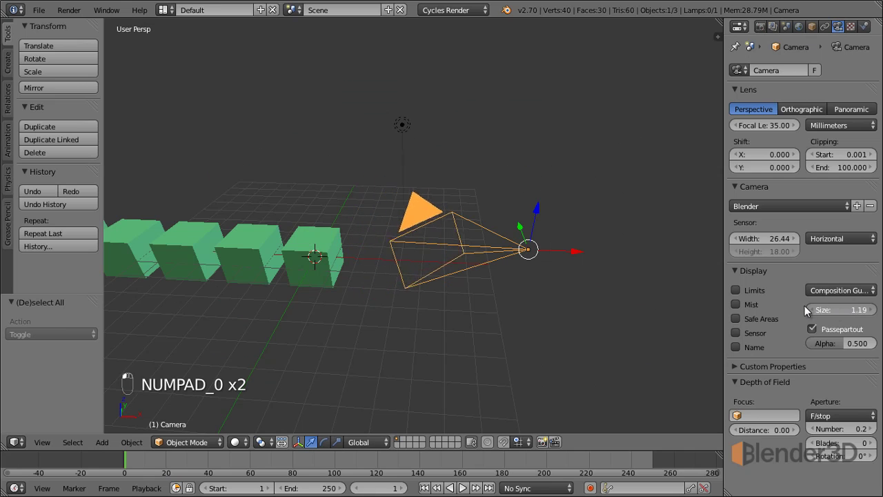
key("KP_0")
key("KP_0")
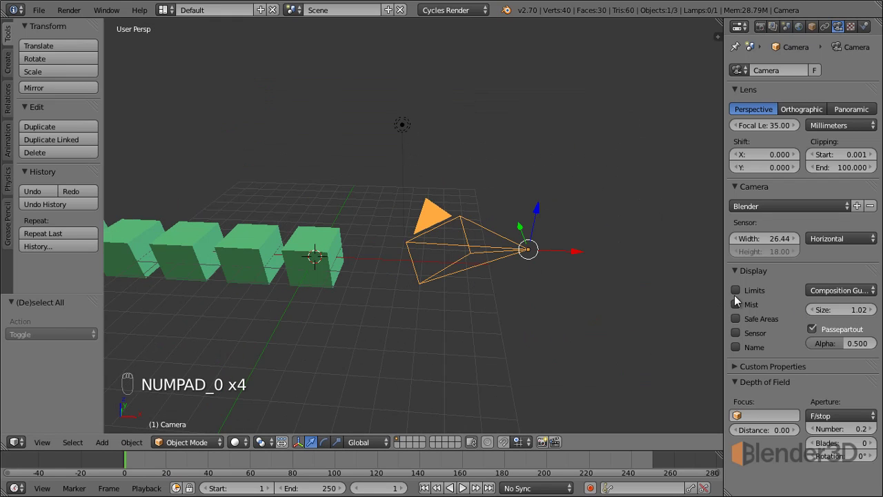
left_click(833, 312)
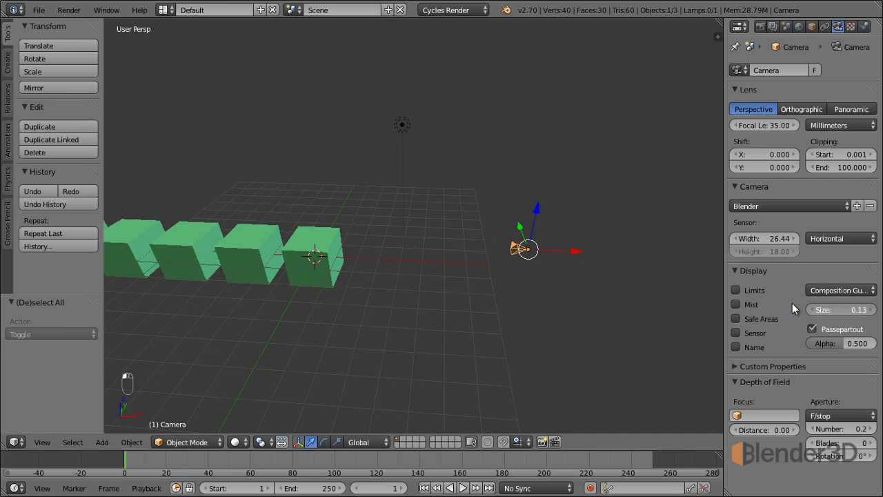
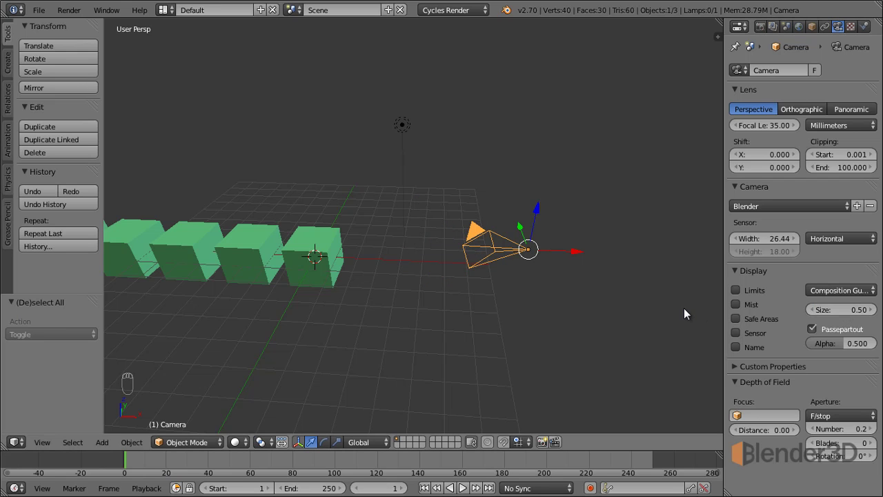
Step: Look through the camera and try passepartout alpha at 1.0 and 0.0
key("KP_0")
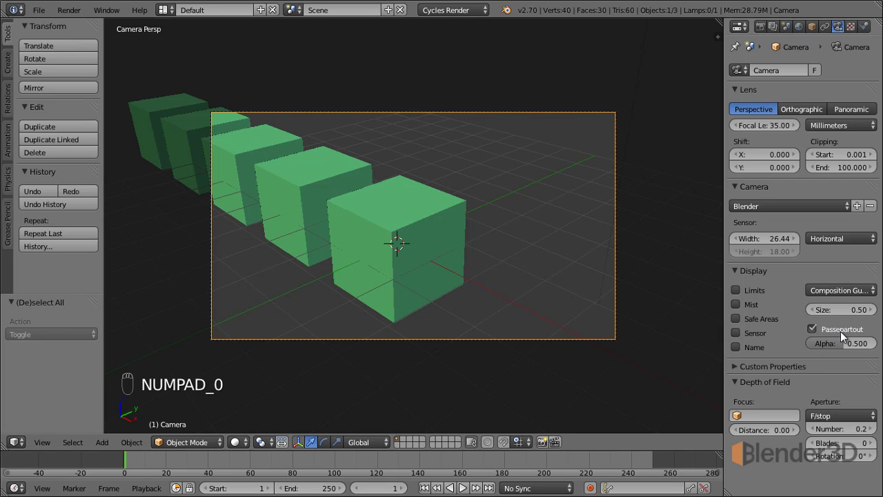
left_click(821, 332)
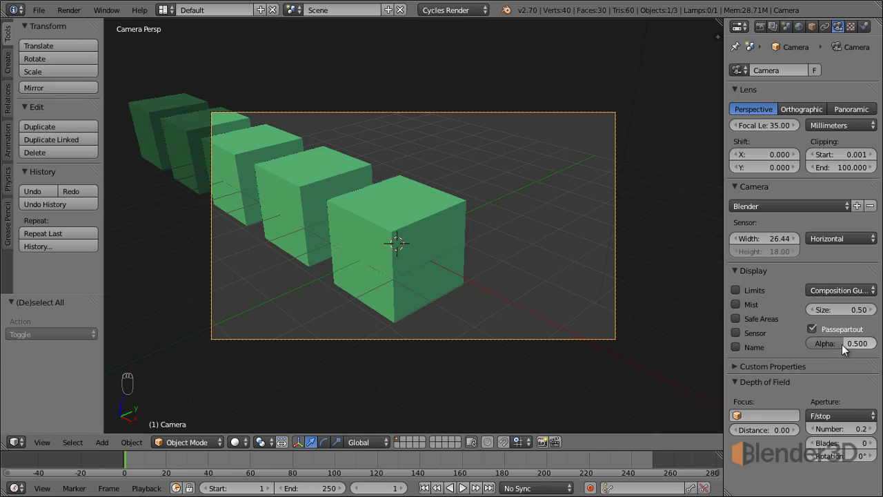
left_click(848, 349)
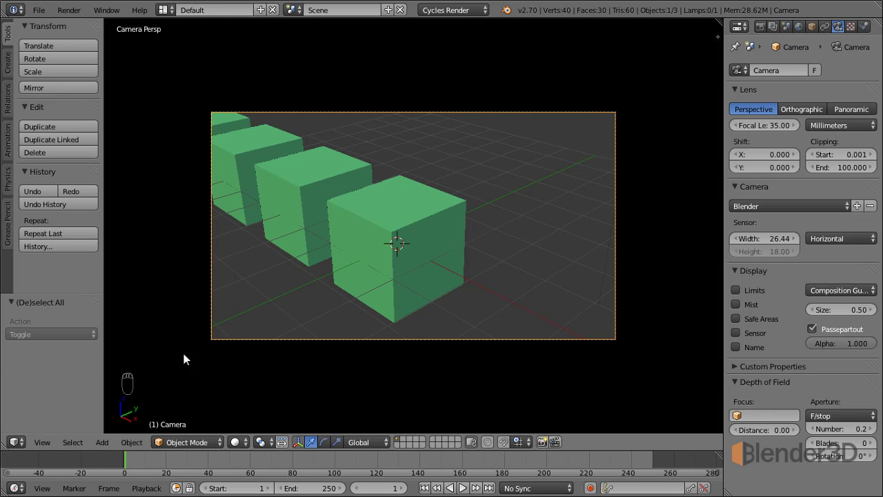
left_click(868, 349)
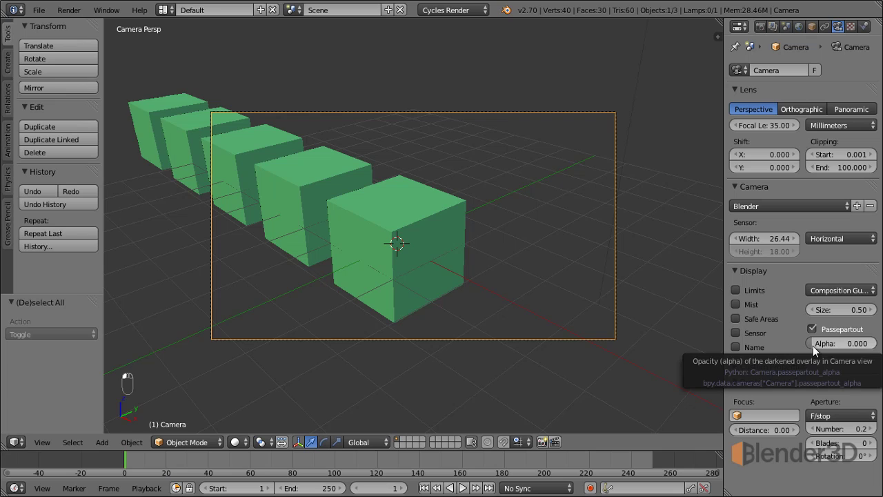
Step: Set the passepartout alpha back to 0.5 so the outside is half darkened
left_click(829, 351)
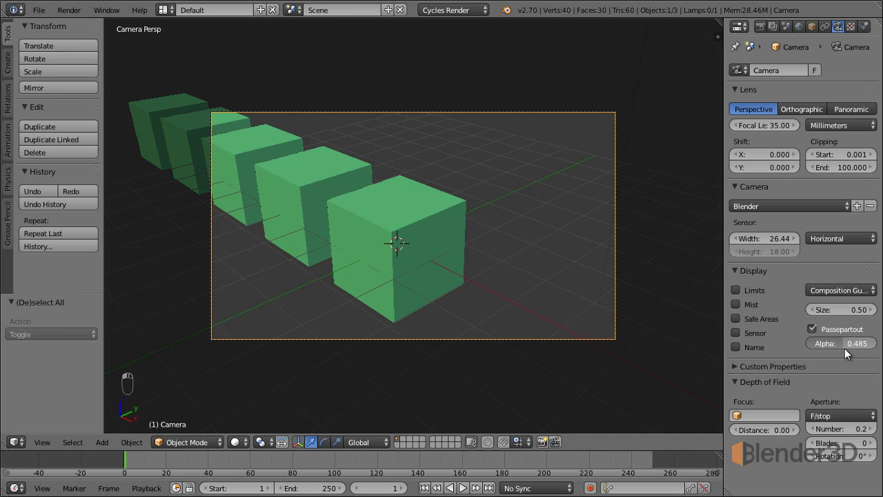
left_click(849, 354)
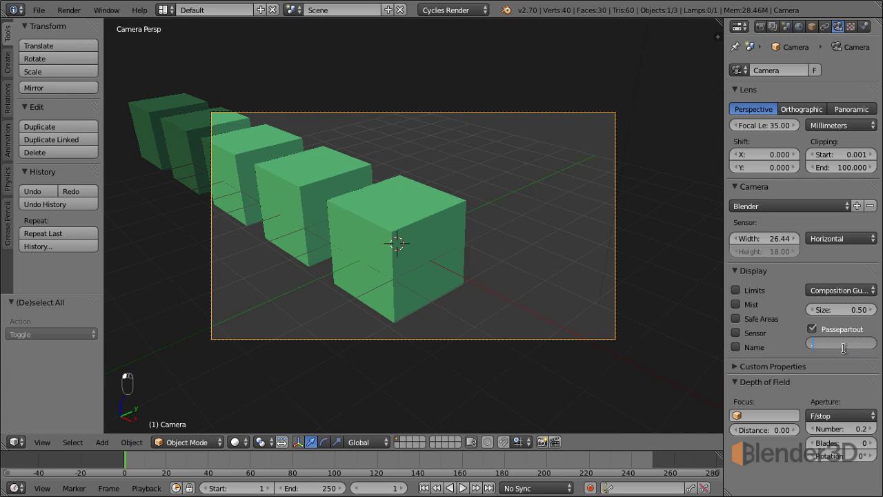
left_click(833, 331)
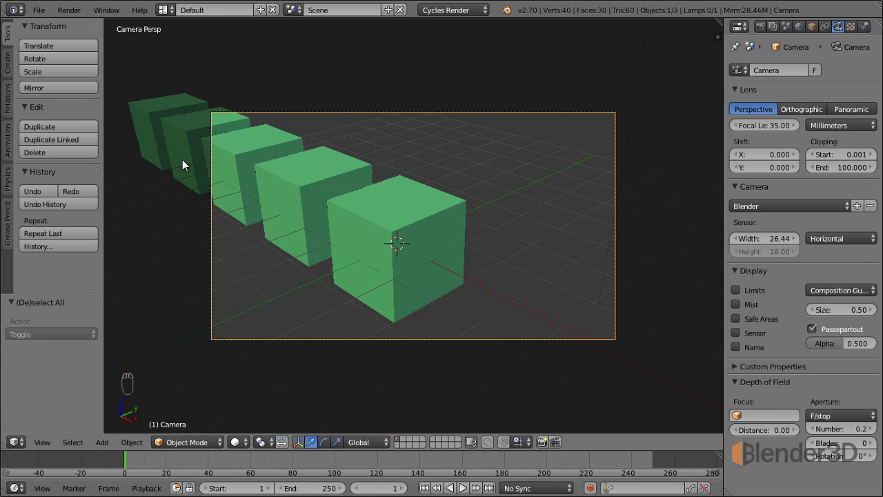
Step: Reselect the camera by its frame border and peek into its Custom Properties panel
left_click_drag(431, 234, 357, 135)
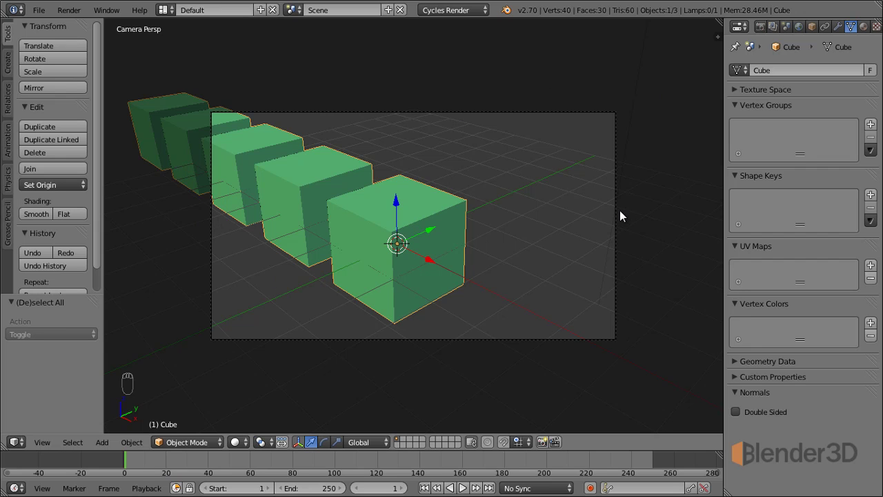
left_click_drag(618, 198, 733, 226)
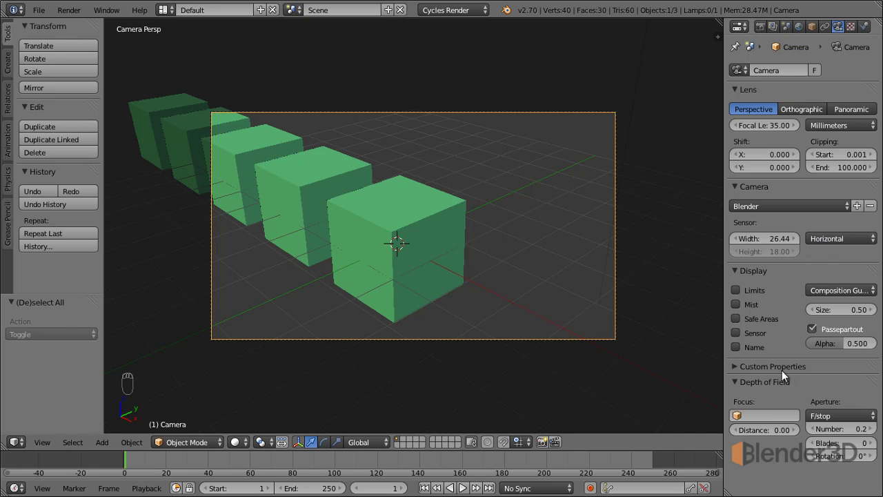
left_click(777, 371)
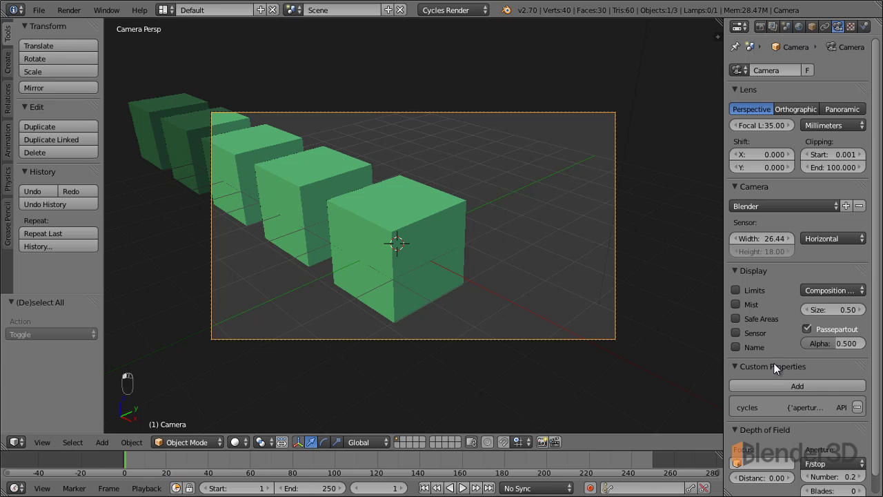
left_click(779, 368)
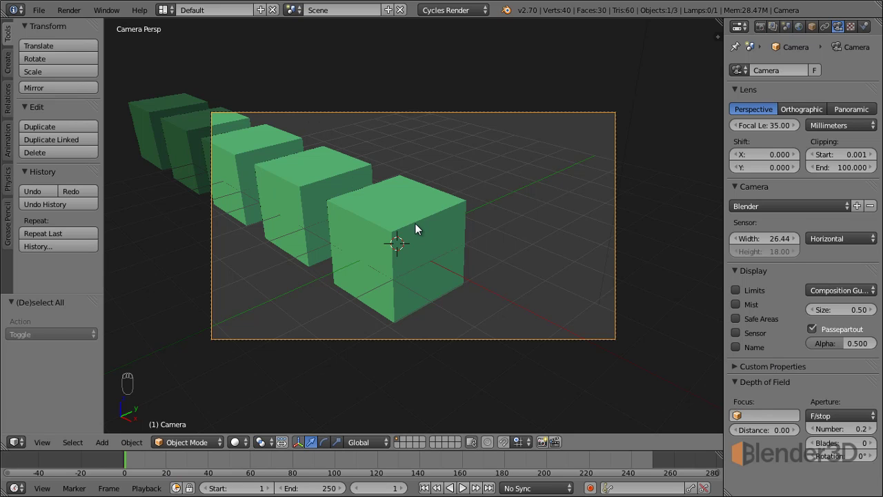
Step: Nudge the camera slightly along the X axis and look through it again
key("KP_0")
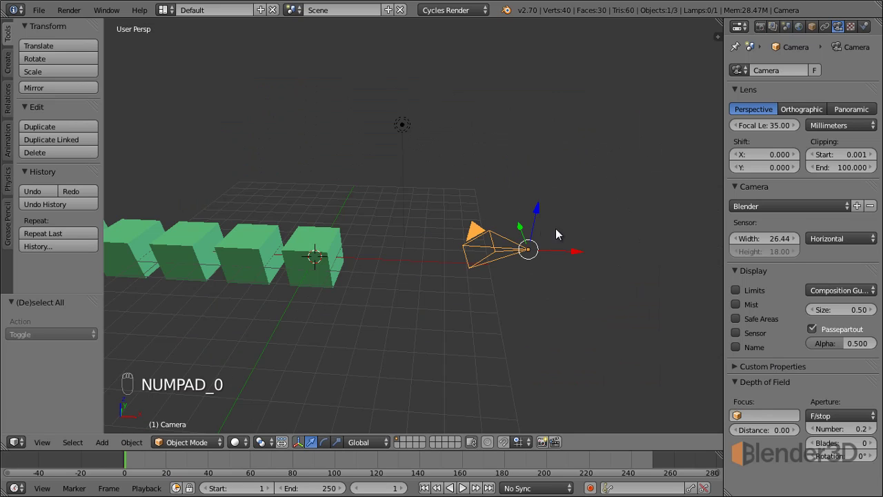
left_click(540, 217)
left_click(581, 251)
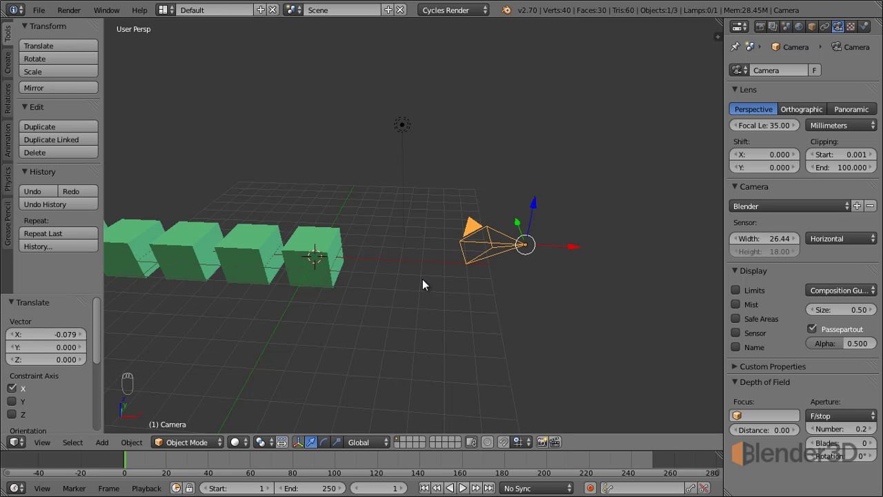
key("KP_0")
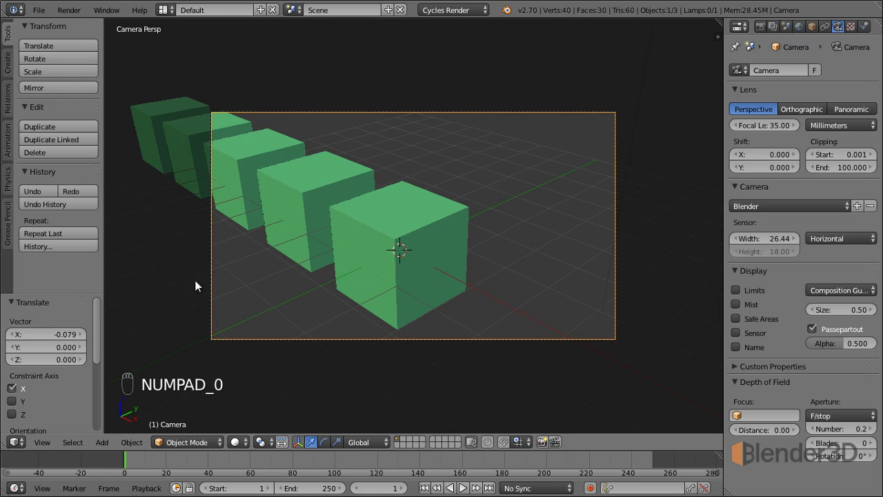
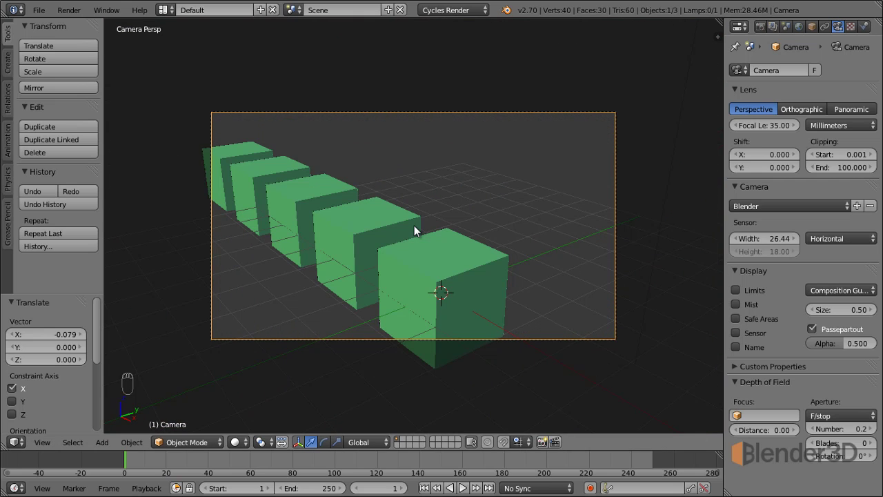
Step: Fly the camera view around with Shift+F walk navigation, then restore the original framing
key("shift+f")
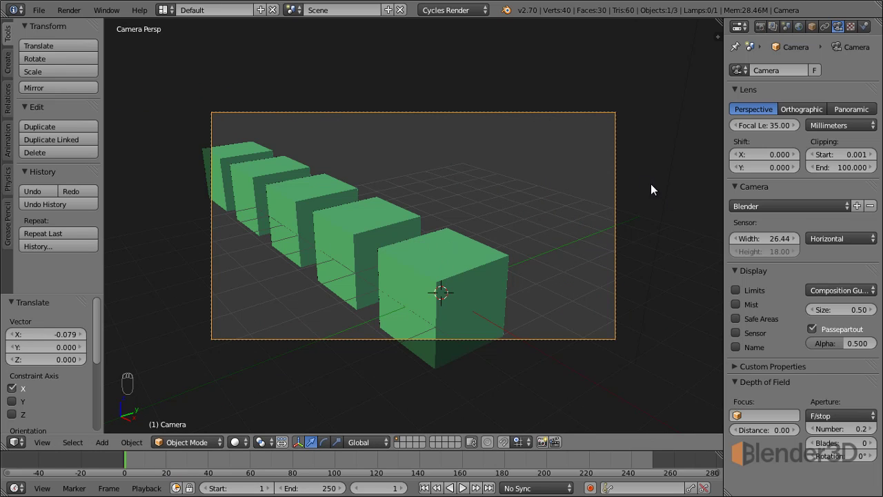
Step: Enable Lock Camera to View in the sidebar's View section, then hide the sidebar
key("n")
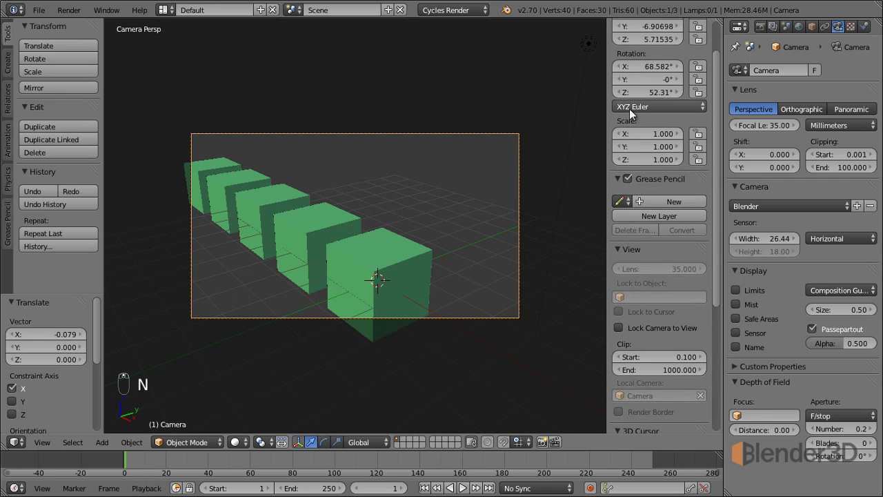
left_click_drag(658, 295, 638, 301)
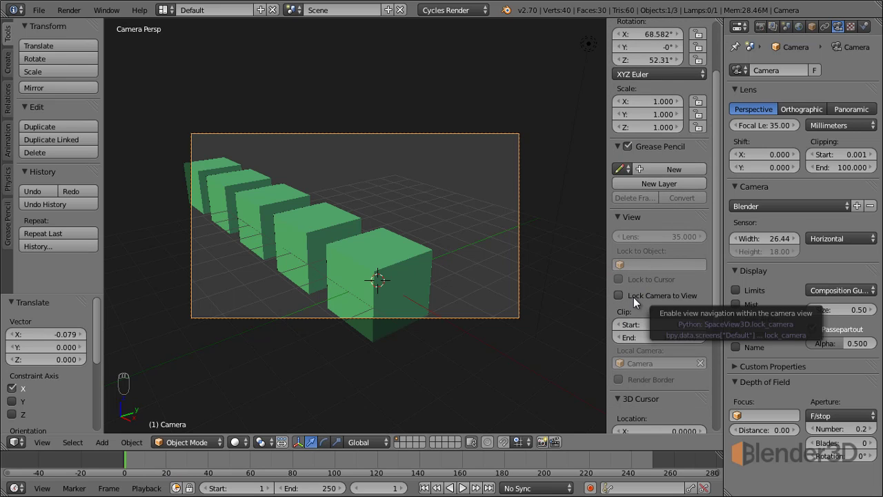
middle_click(638, 302)
key("n")
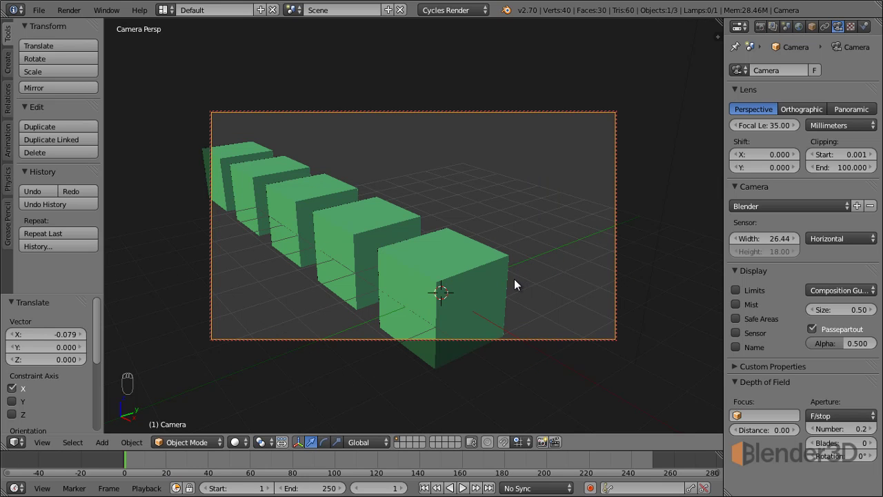
Step: Orbit the locked camera to the cubes' other side and check its position from outside
left_click_drag(518, 285, 579, 247)
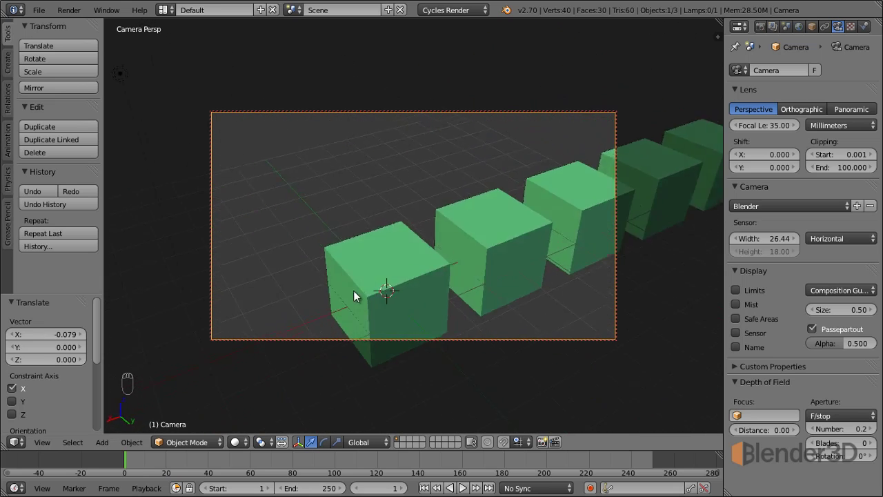
key("KP_0")
left_click_drag(553, 300, 652, 124)
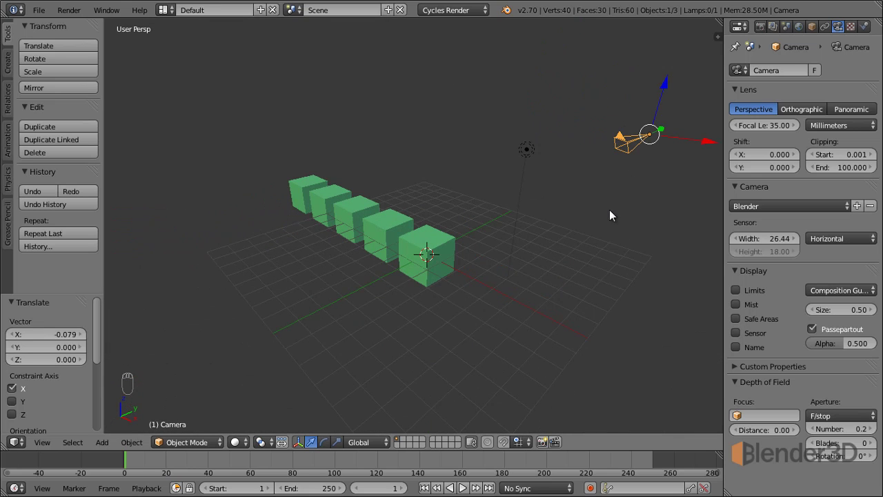
key("KP_0")
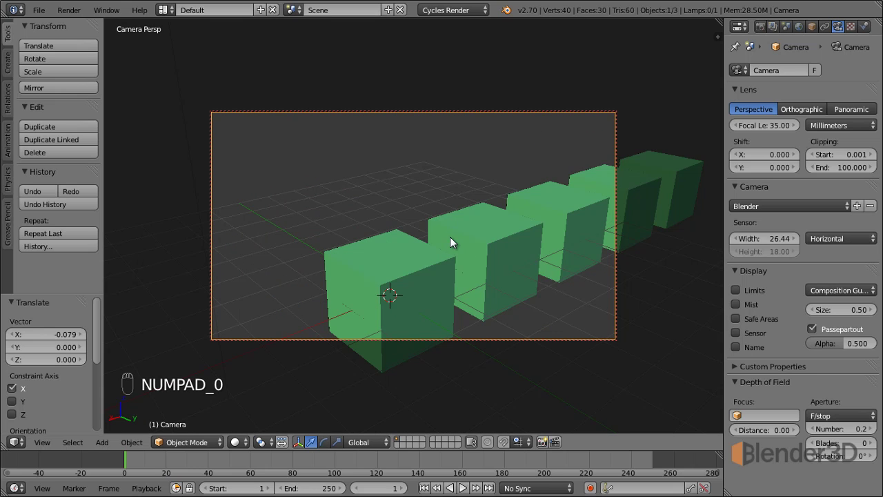
Step: Swing the camera around the cube row again and verify its position from outside
left_click_drag(472, 222, 572, 182)
key("n")
left_click_drag(639, 302, 554, 280)
key("n")
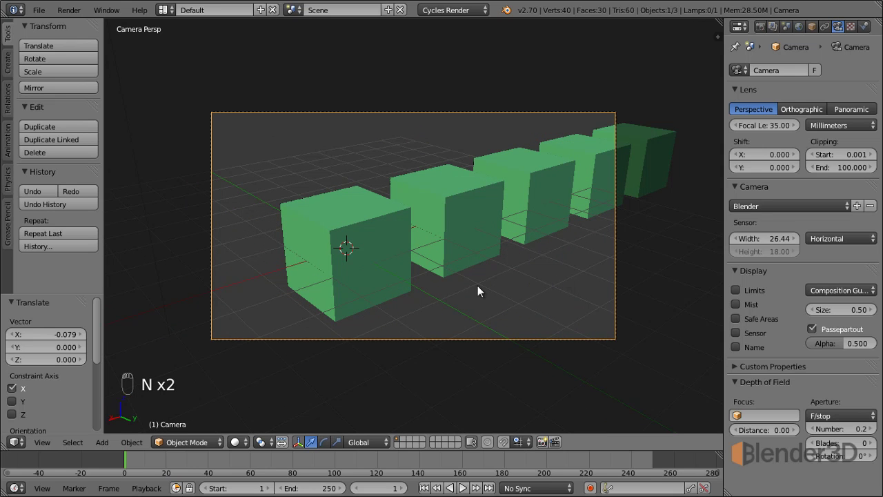